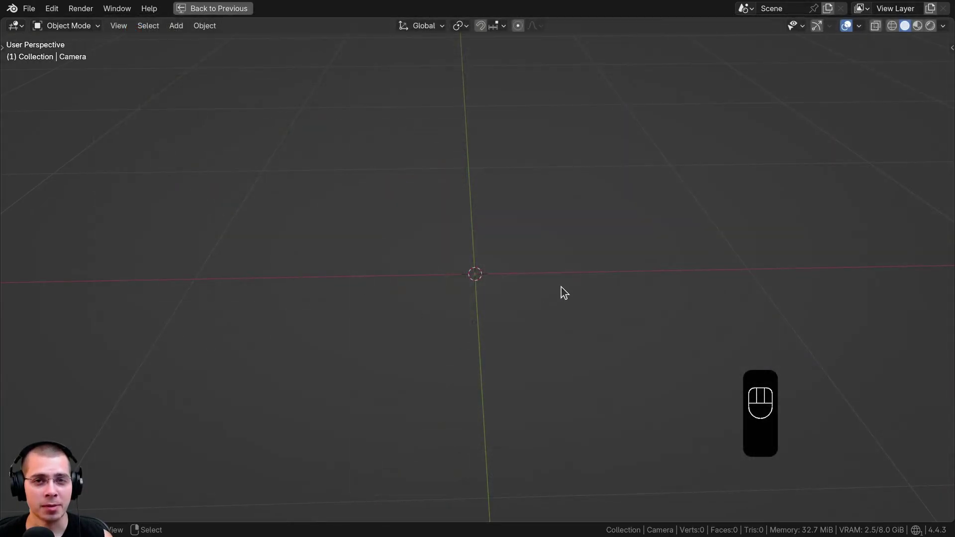
# - Add an icosphere with 6 subdivisions and shade it smooth
pyautogui.middleClick(567, 288)
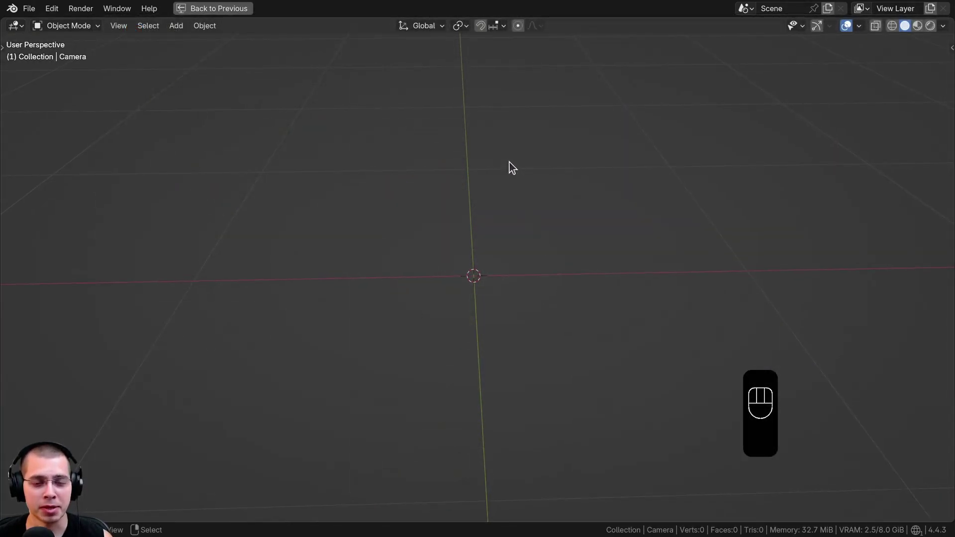
pyautogui.moveTo(505, 139); pyautogui.dragTo(503, 123)
pyautogui.press('shift+a')
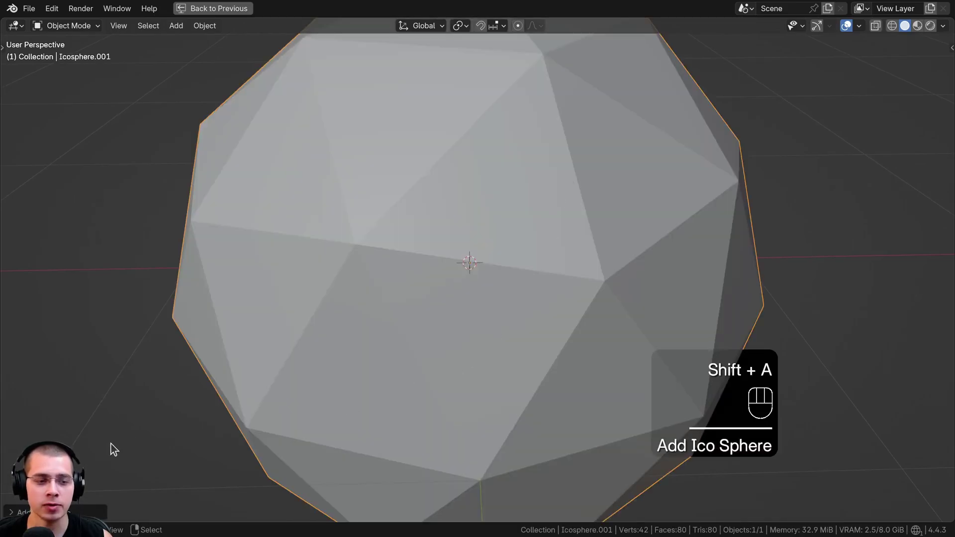
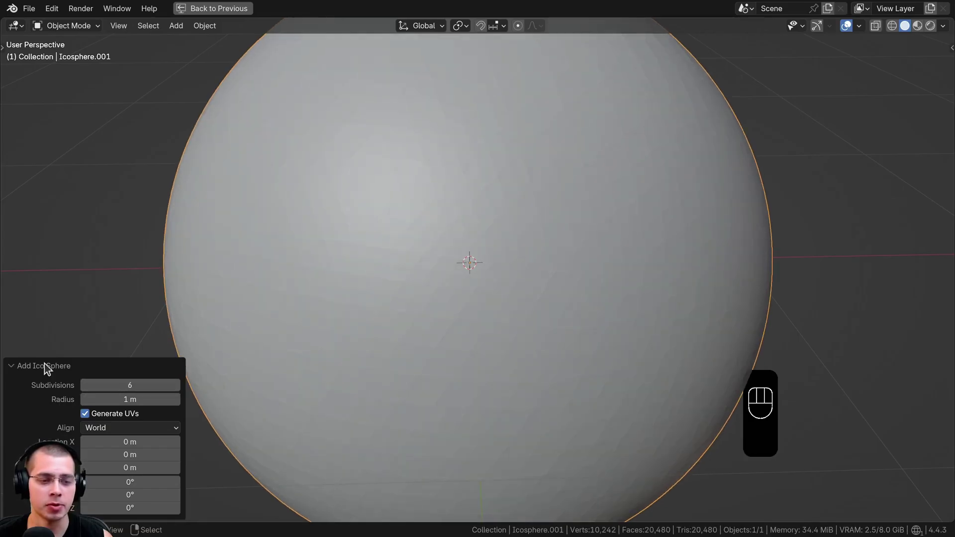
pyautogui.click(48, 368)
pyautogui.click(495, 213)
pyautogui.press('w')
pyautogui.click(674, 191)
# - Shrink the icosphere to 0.2 of its size and apply the scale
pyautogui.press('s')
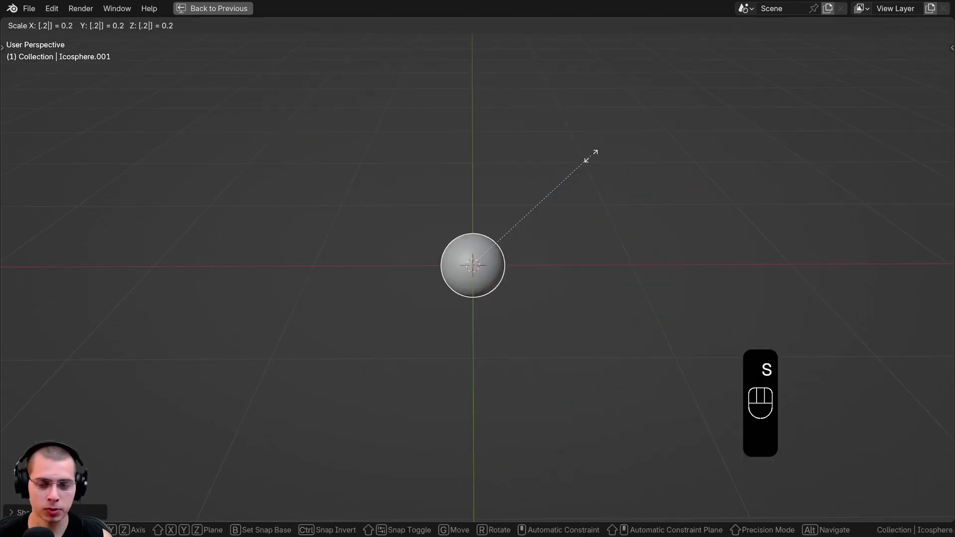
pyautogui.press('ctrl+a')
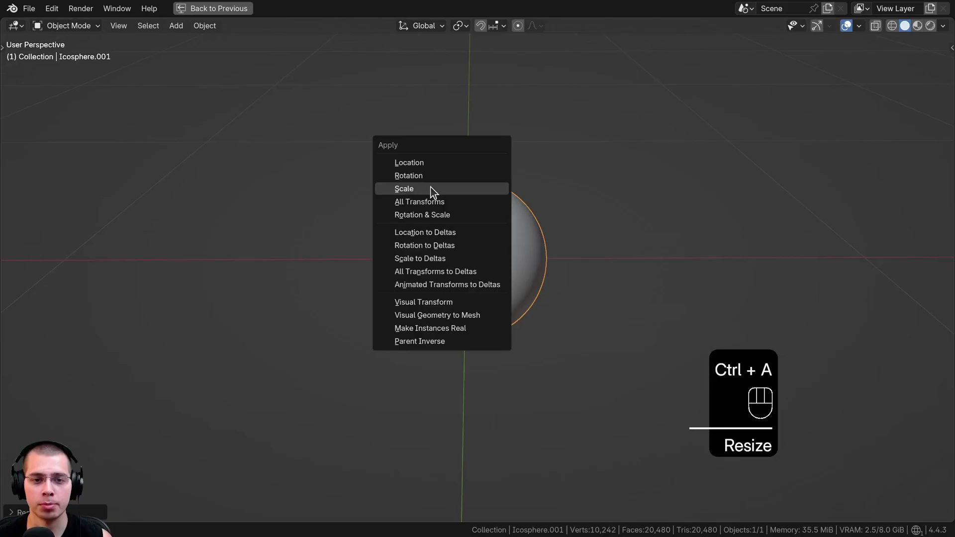
pyautogui.middleClick(441, 206)
pyautogui.moveTo(264, 181); pyautogui.dragTo(294, 190)
# - Frame the sphere through the camera and switch the viewport to rendered shading
pyautogui.press('g')
pyautogui.press('KP_0')
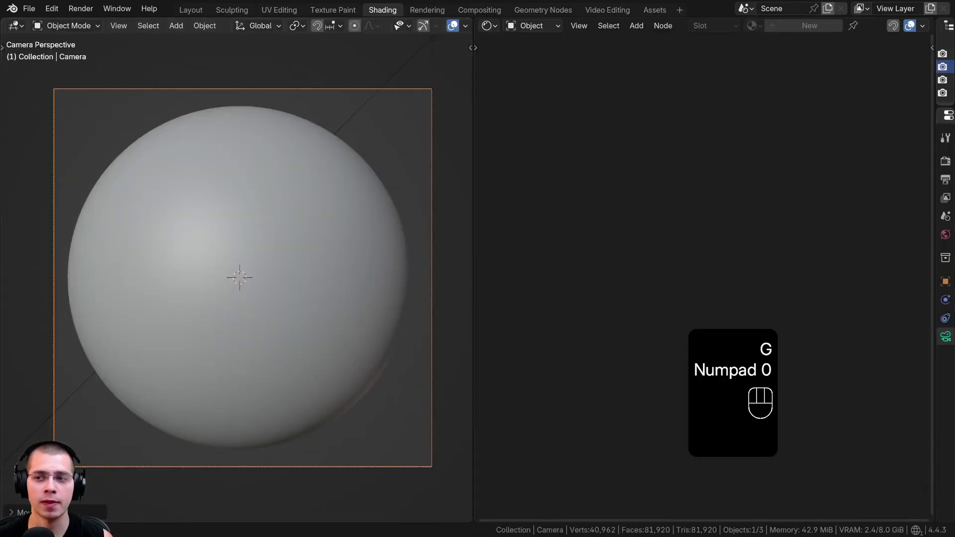
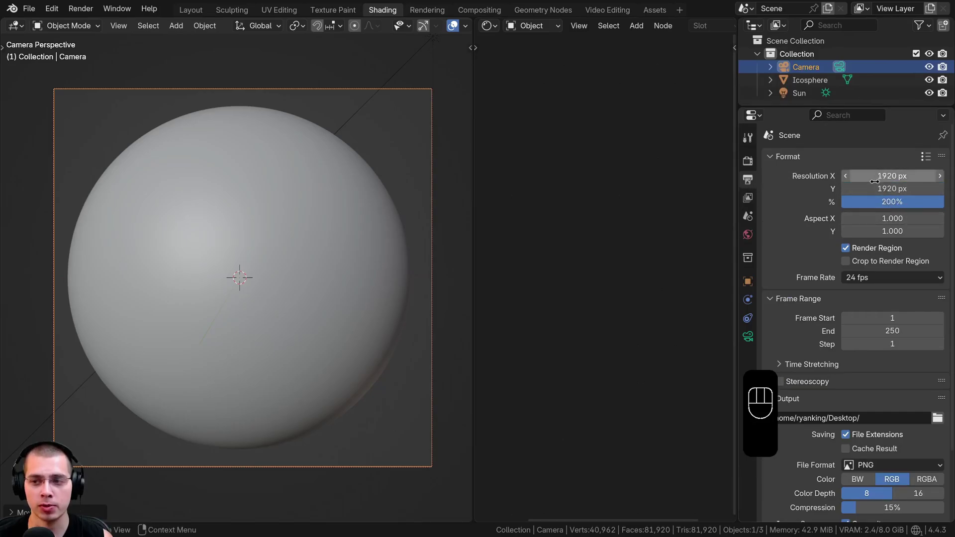
pyautogui.middleClick(321, 206)
pyautogui.moveTo(315, 205); pyautogui.dragTo(338, 216)
pyautogui.press('z')
pyautogui.click(748, 164)
pyautogui.moveTo(872, 167); pyautogui.dragTo(339, 218)
# - Orbit around the sphere and camera, reposition and rotate the selection, then bring up the add menu
pyautogui.middleClick(238, 265)
pyautogui.middleClick(240, 268)
pyautogui.middleClick(235, 243)
pyautogui.middleClick(245, 244)
pyautogui.moveTo(256, 249); pyautogui.dragTo(331, 272)
pyautogui.middleClick(331, 266)
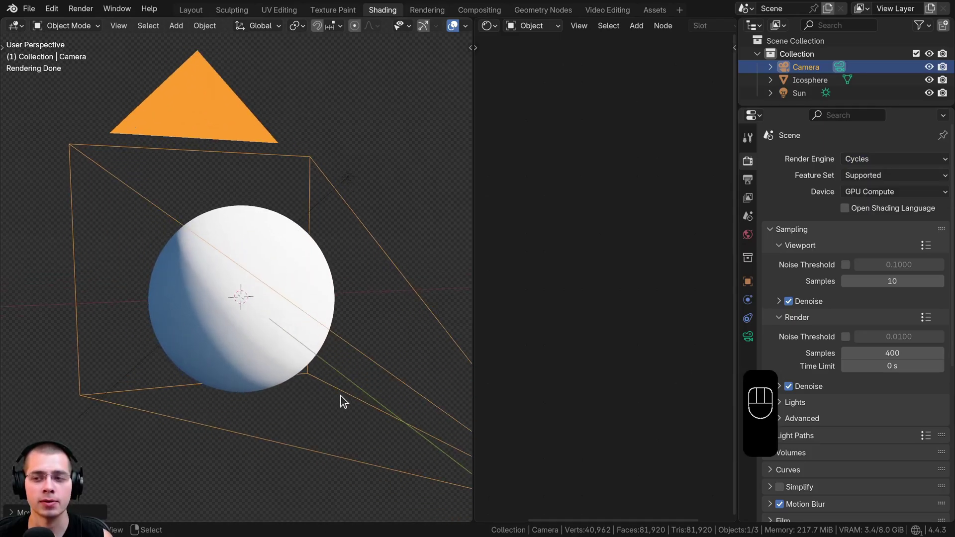
pyautogui.rightClick(351, 181)
pyautogui.press('g')
pyautogui.press('r')
pyautogui.press('shift+a')
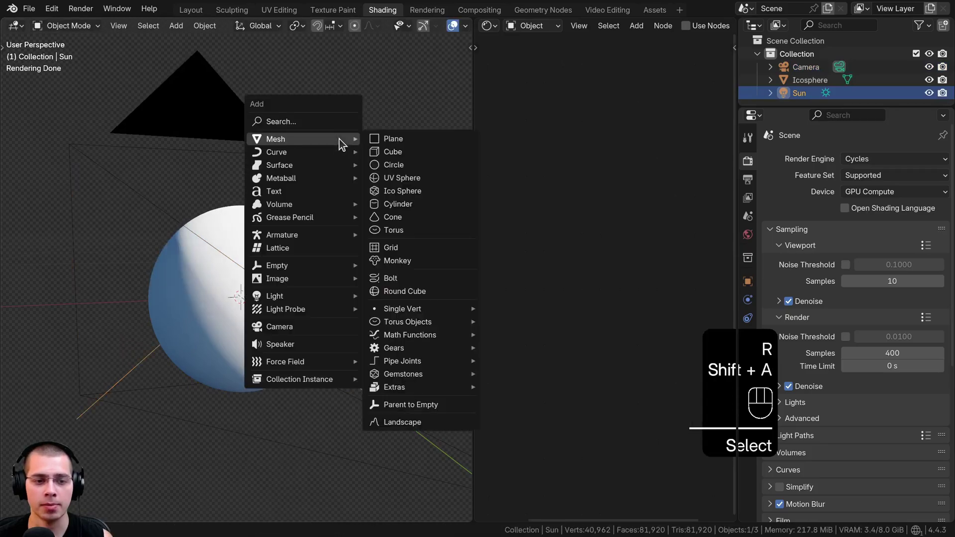
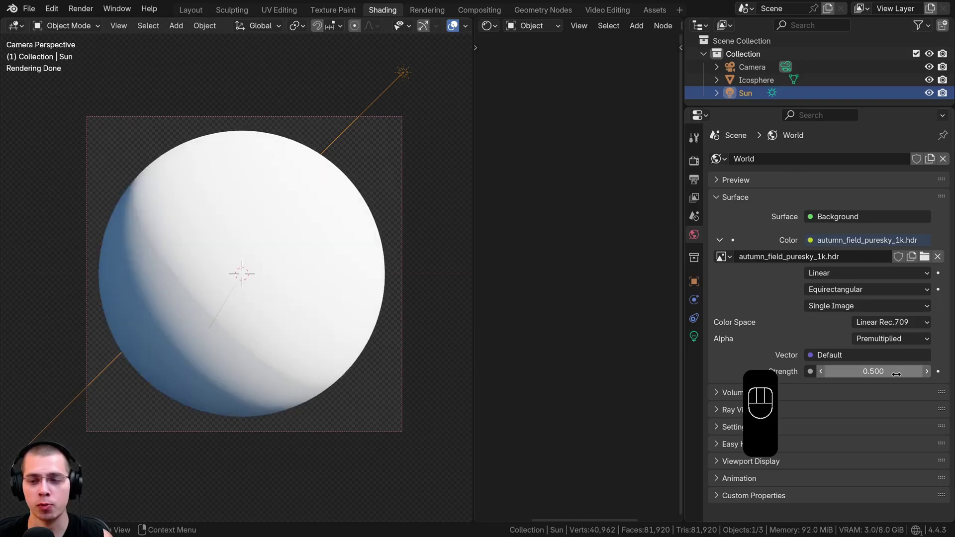
# - Adjust the view while the autumn_field_puresky_1k.hdr environment lights the world
pyautogui.middleClick(200, 258)
pyautogui.moveTo(142, 153); pyautogui.dragTo(154, 180)
pyautogui.middleClick(442, 174)
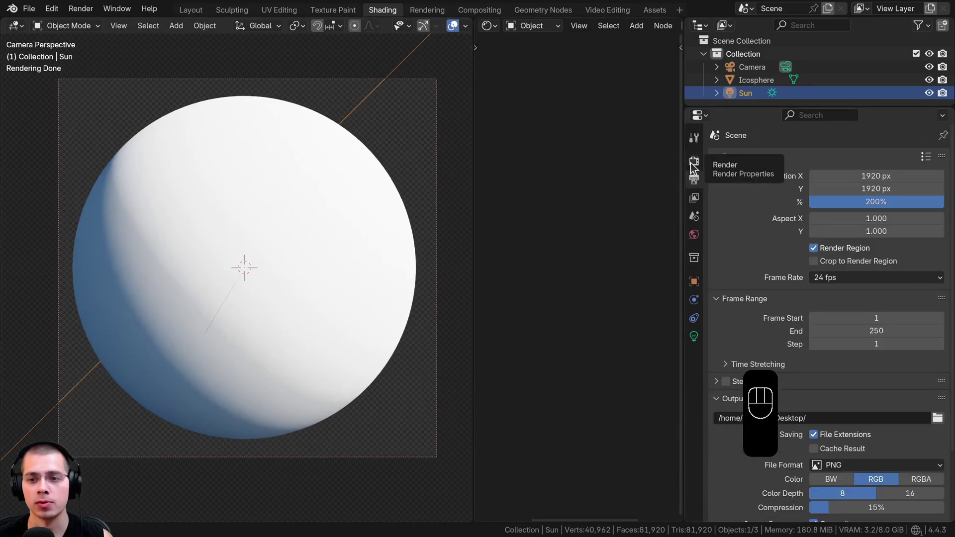
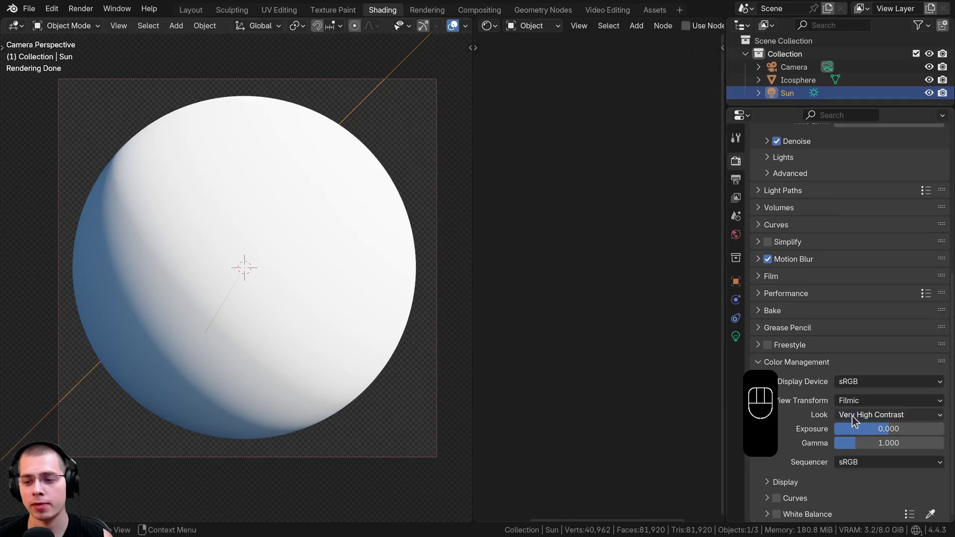
# - Expand the Cycles Sampling settings showing 400 render and 10 viewport samples
pyautogui.click(769, 370)
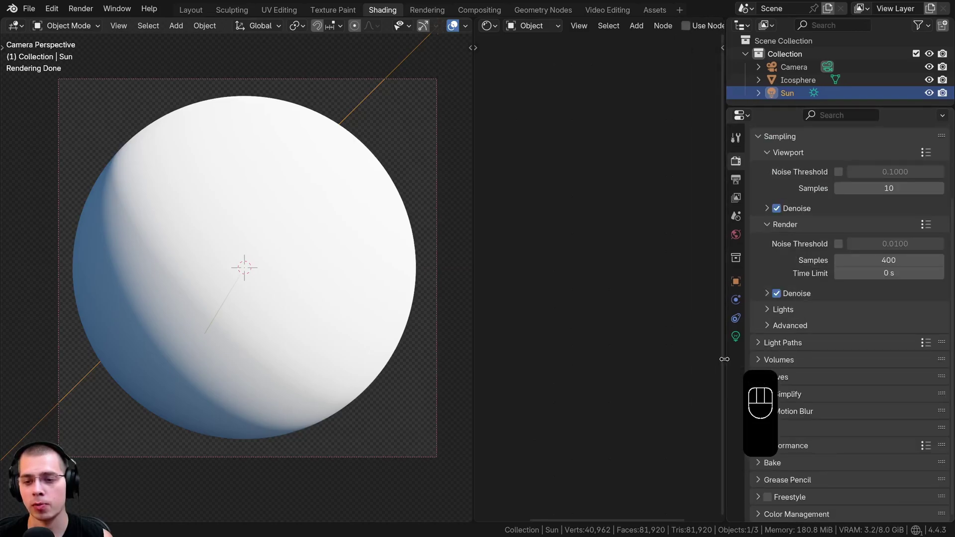
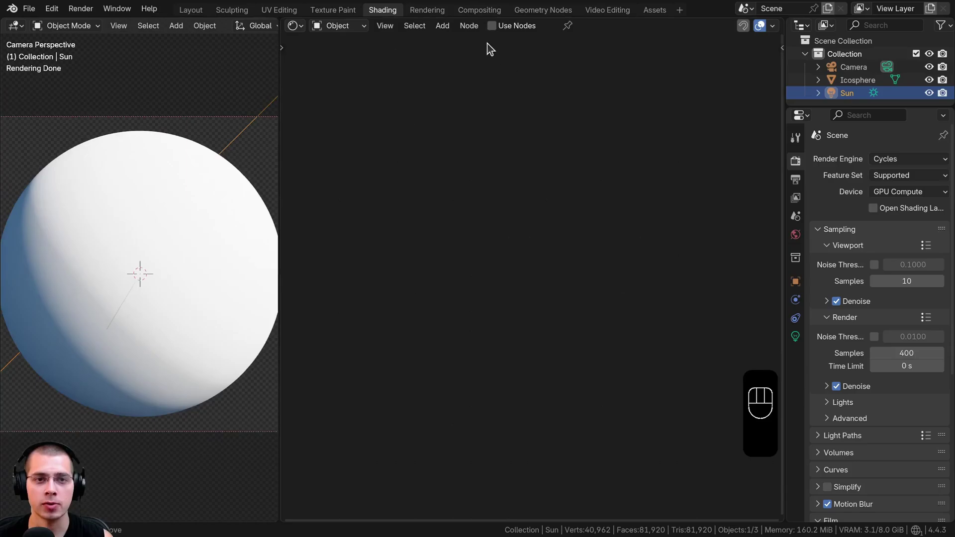
# - Select the icosphere and shift the node view to make room for the new material
pyautogui.rightClick(161, 182)
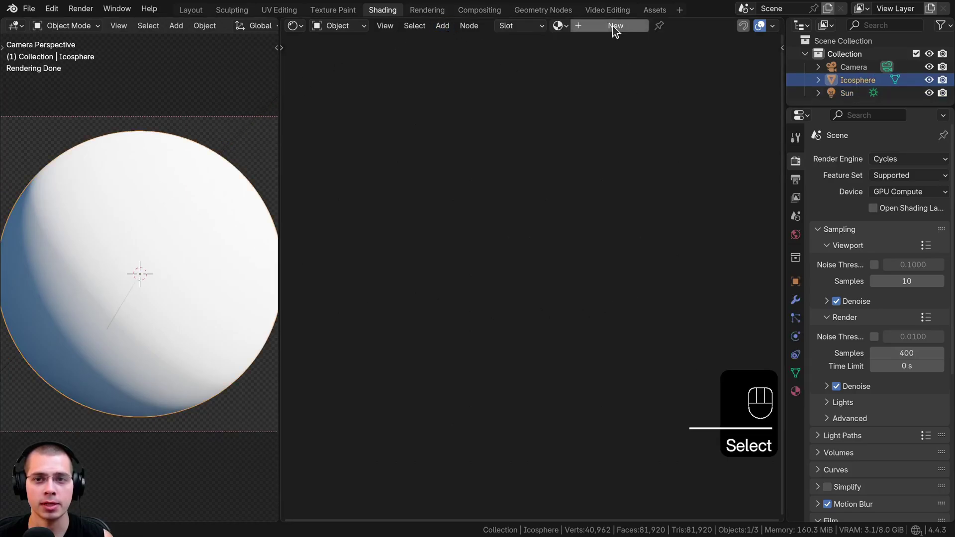
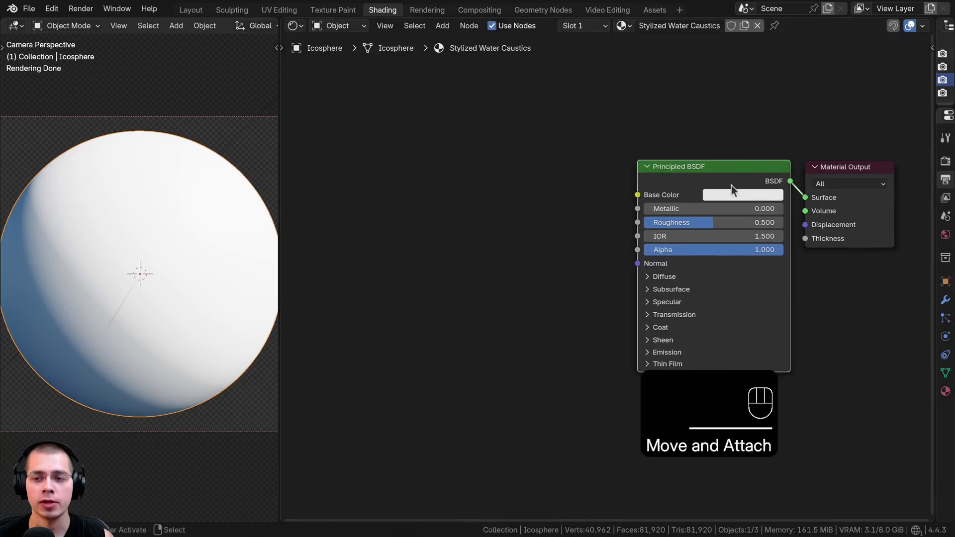
pyautogui.moveTo(54, 10); pyautogui.dragTo(74, 177)
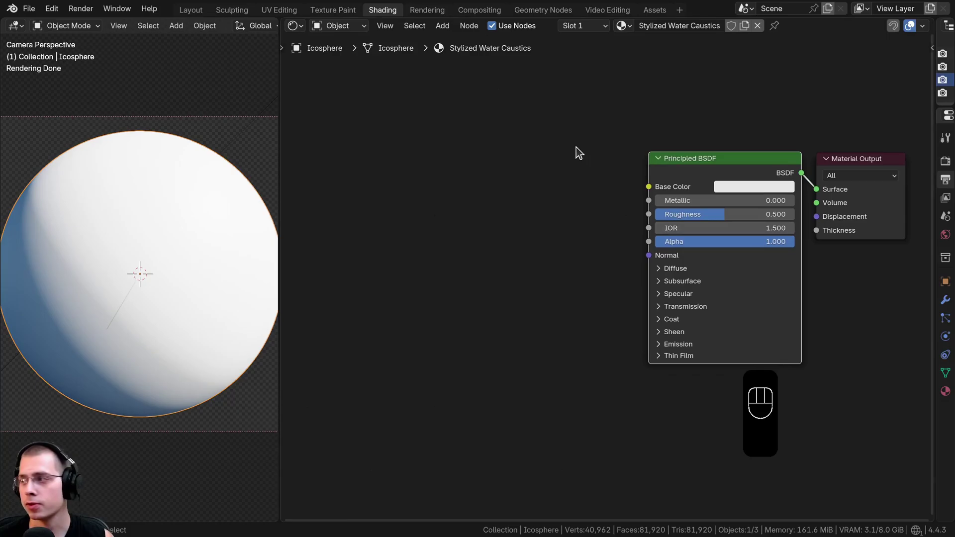
# - Add a Voronoi texture with texture coordinates and mapping feeding the base color
pyautogui.press('shift+a')
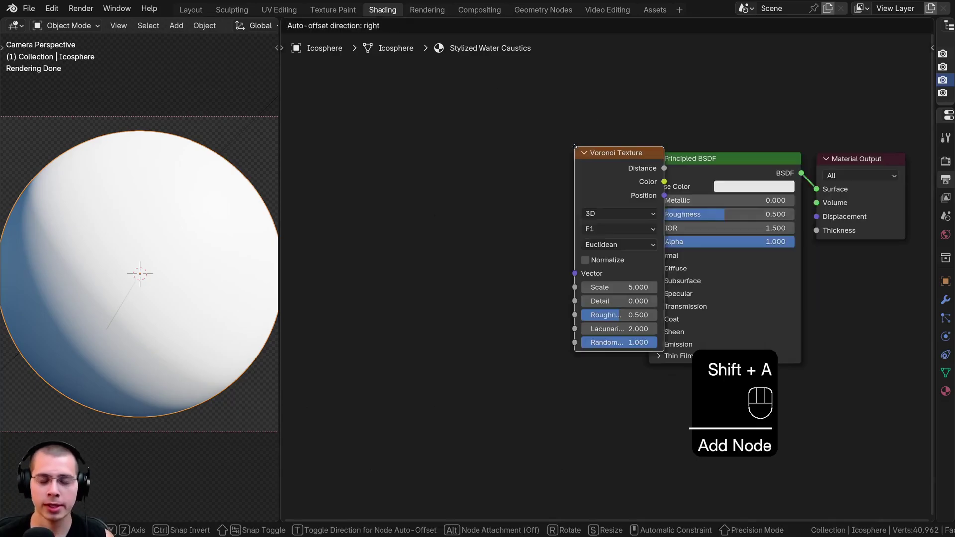
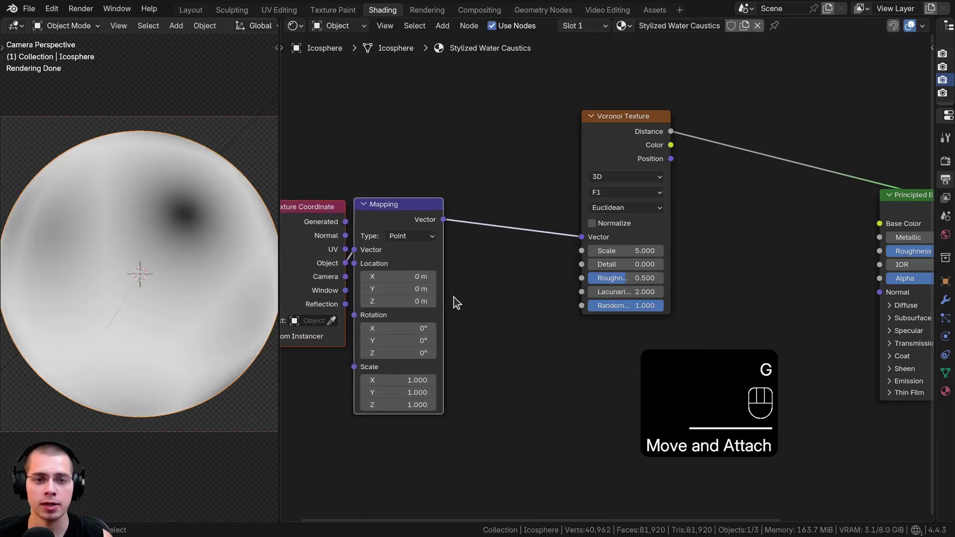
pyautogui.middleClick(549, 274)
pyautogui.click(554, 191)
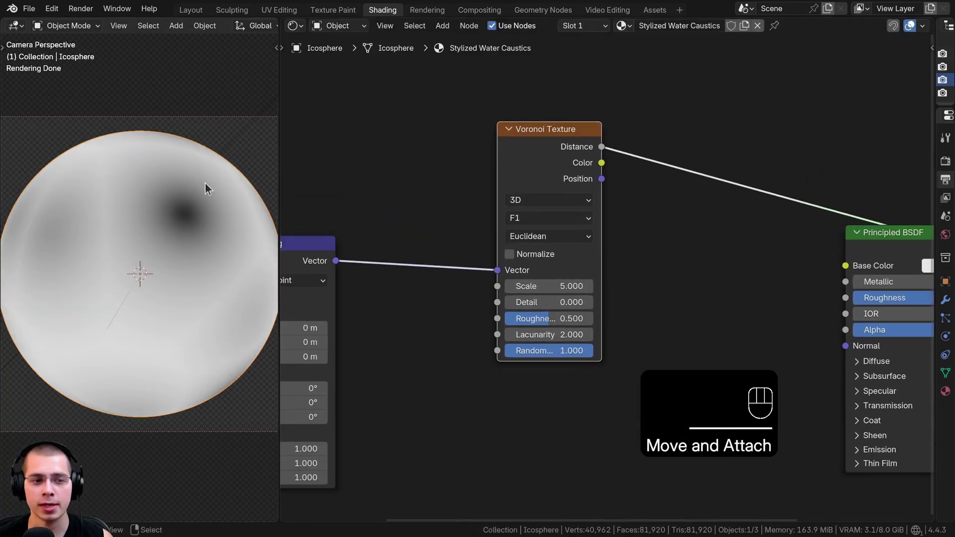
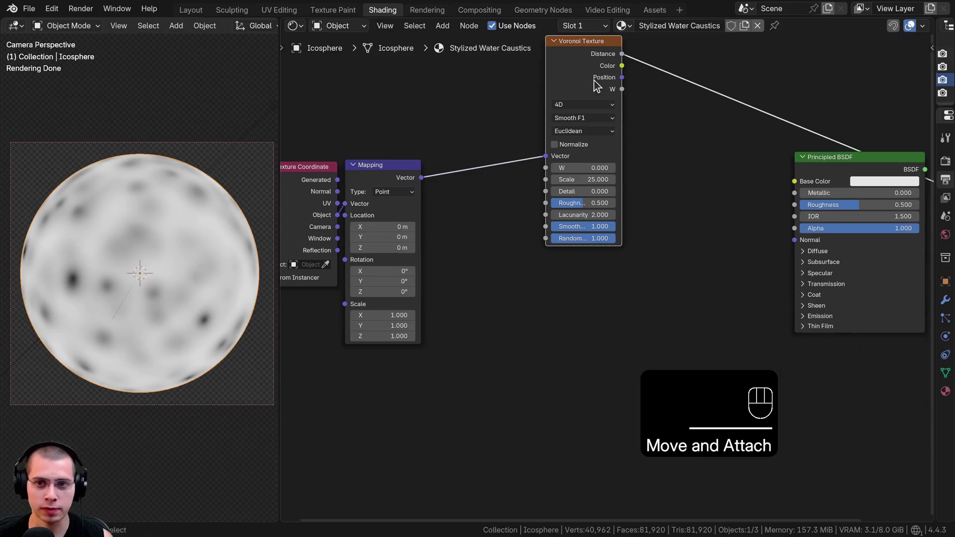
# - Duplicate the Voronoi as F1 and blend both Voronoi outputs through a Mix node
pyautogui.press('ctrl+shift+d')
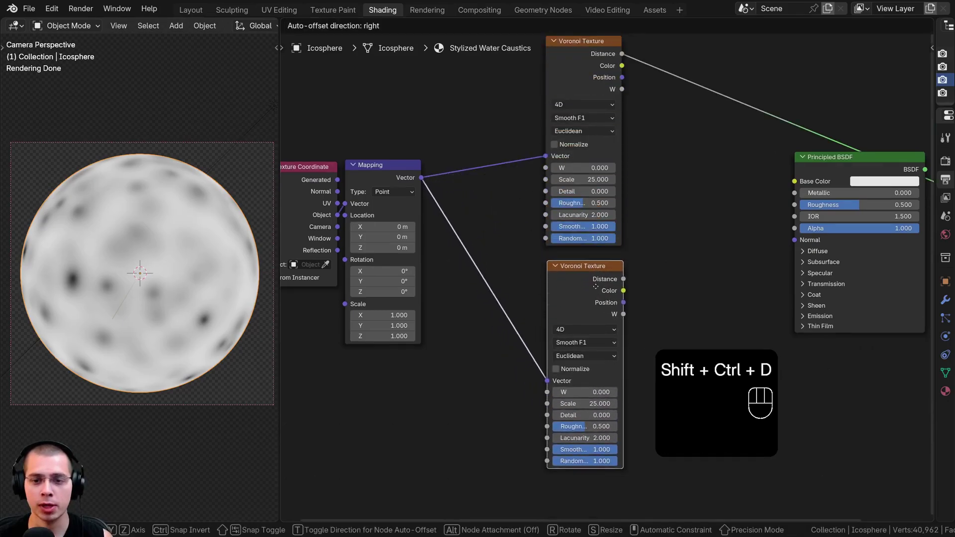
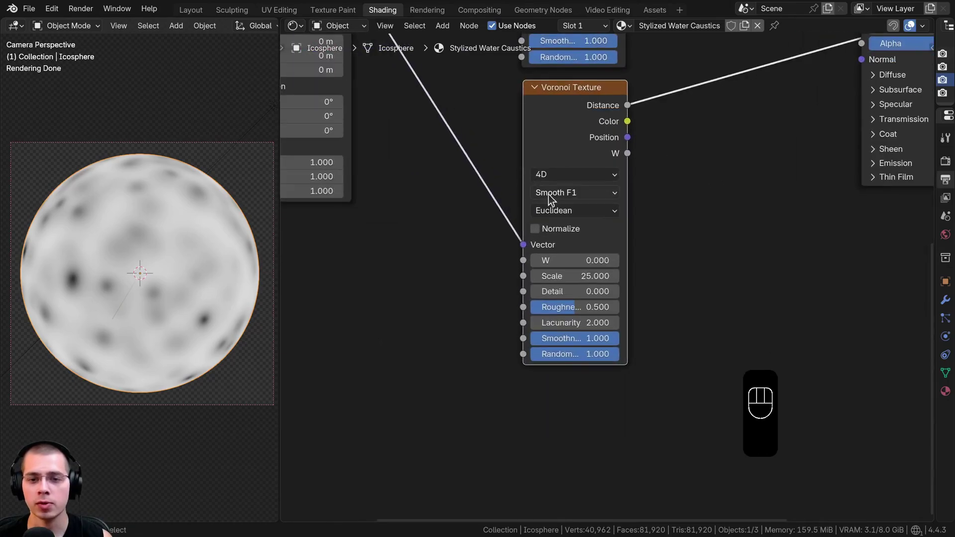
pyautogui.moveTo(553, 199); pyautogui.dragTo(559, 227)
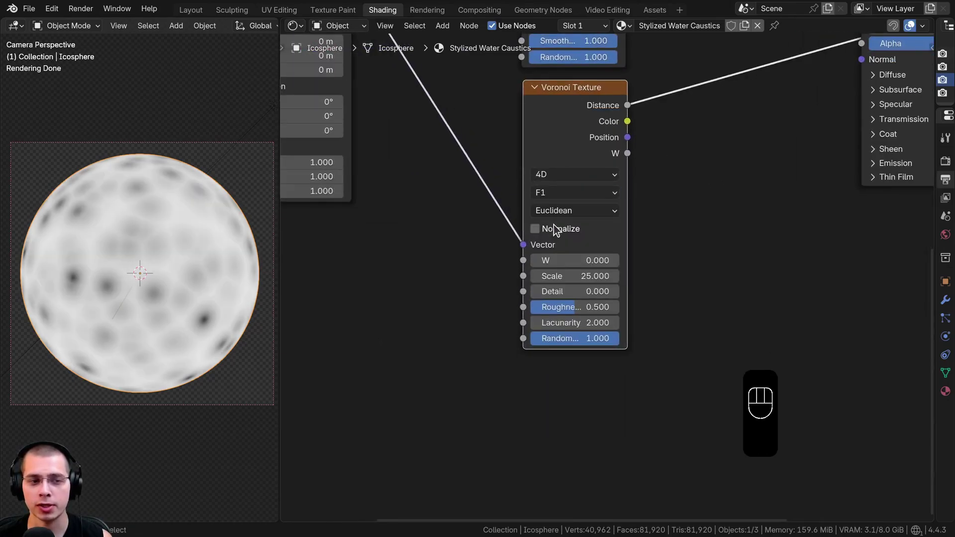
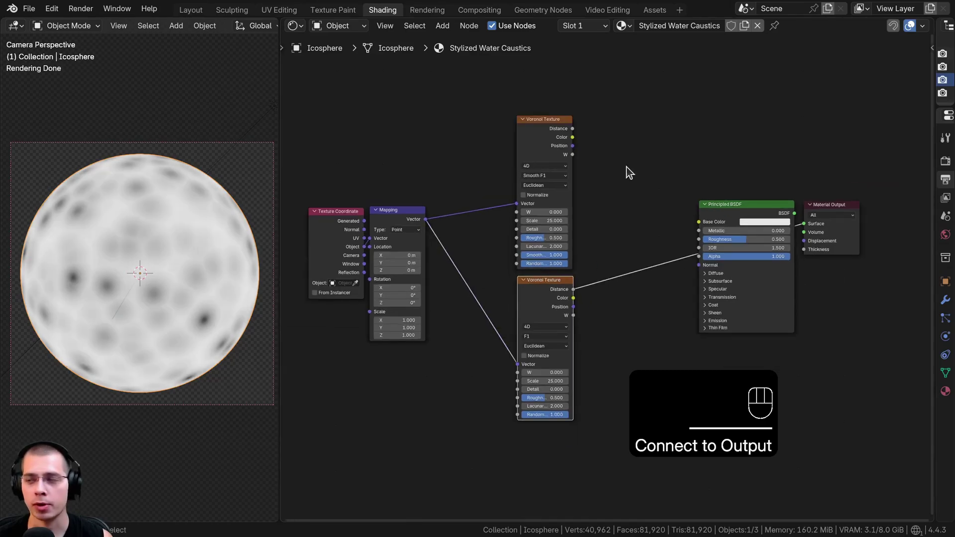
pyautogui.press('shift+a')
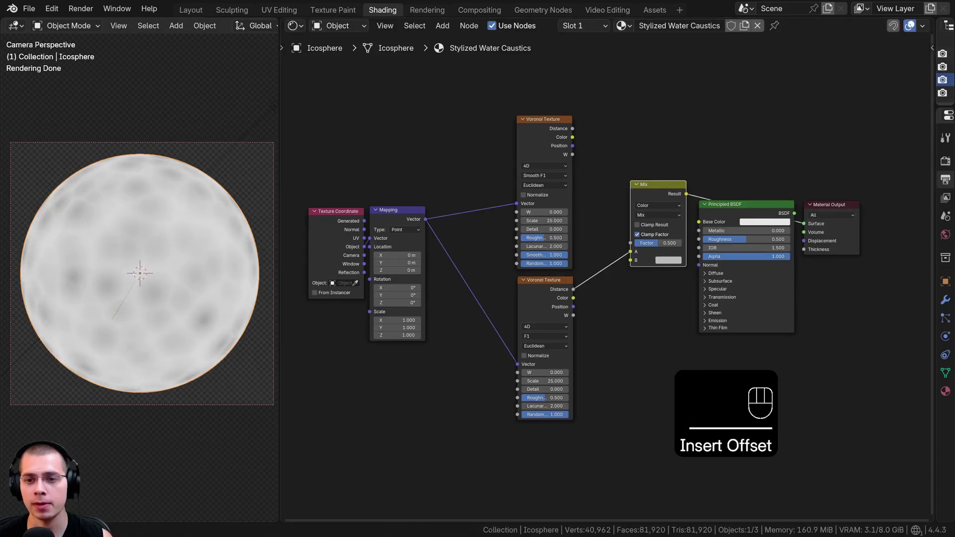
pyautogui.moveTo(581, 192); pyautogui.dragTo(620, 270)
pyautogui.moveTo(576, 294); pyautogui.dragTo(645, 232)
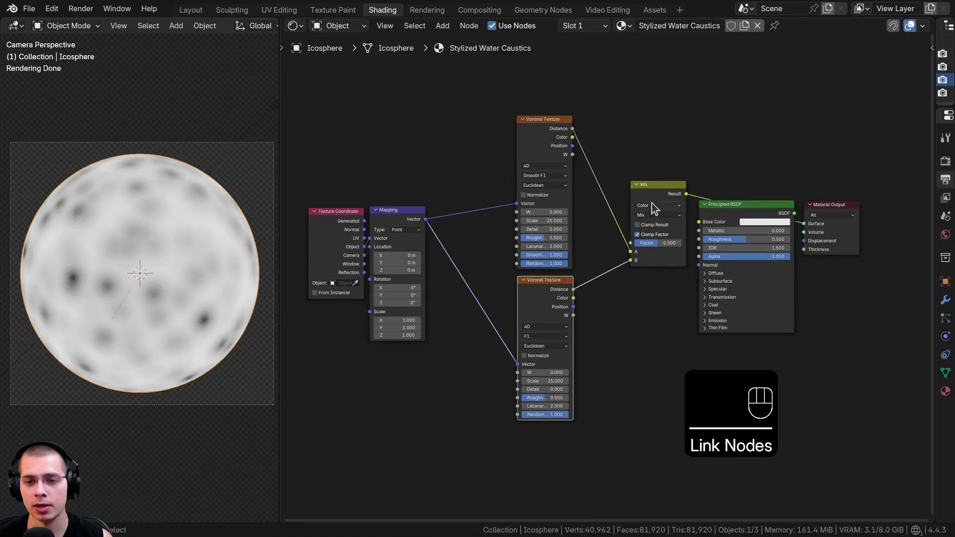
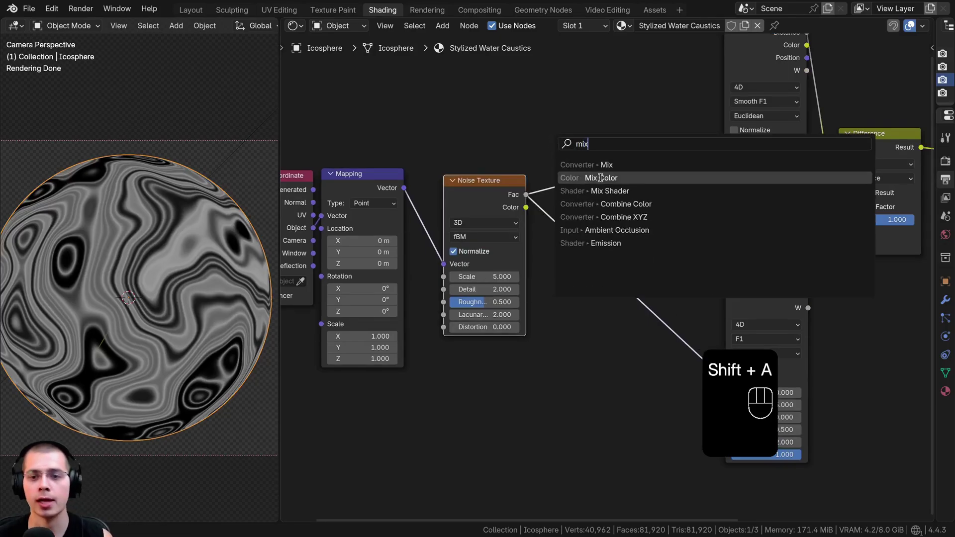
# - Blend the noise texture and mapping coordinates through a Linear Light mix into the Voronoi vector
pyautogui.click(604, 225)
pyautogui.moveTo(636, 209); pyautogui.dragTo(623, 205)
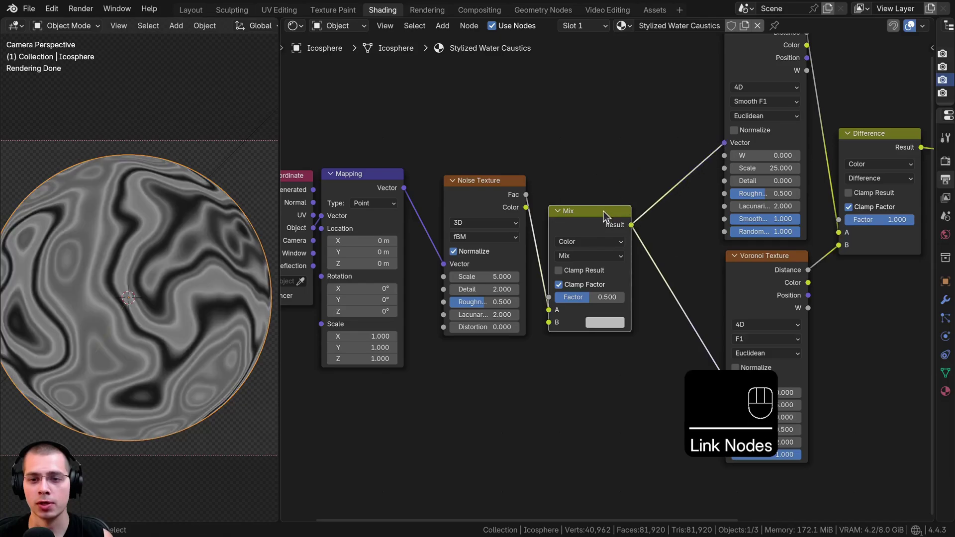
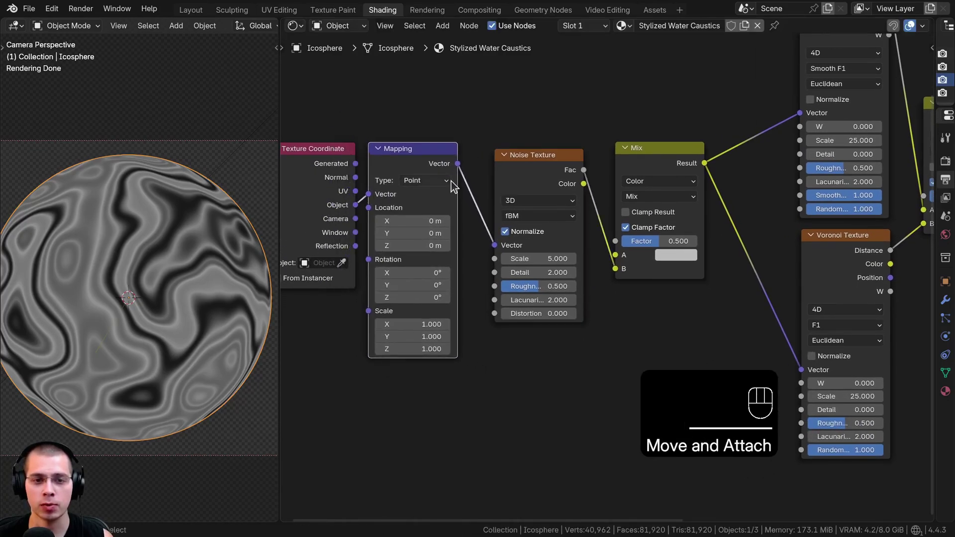
pyautogui.moveTo(470, 160); pyautogui.dragTo(583, 202)
pyautogui.click(560, 163)
pyautogui.moveTo(677, 198); pyautogui.dragTo(698, 366)
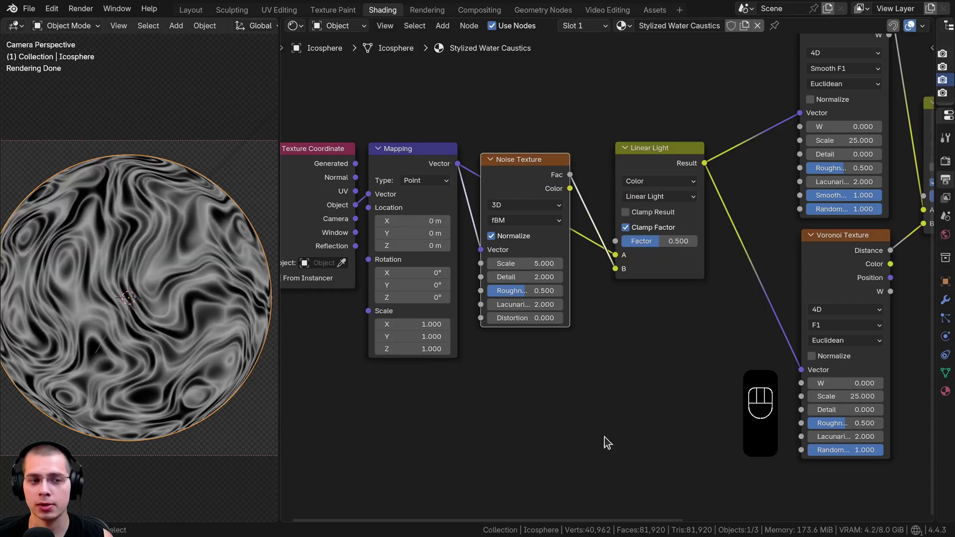
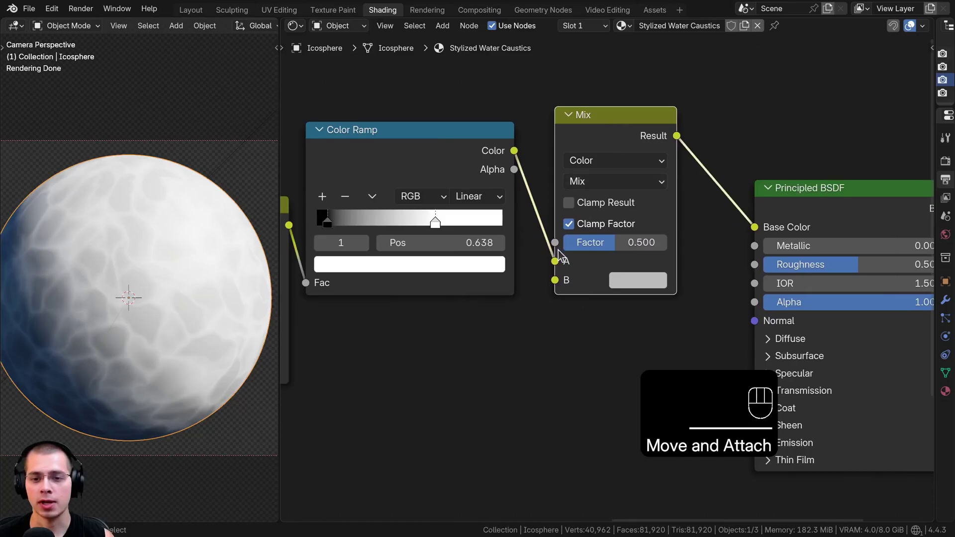
# - Drive a blue-to-white colour mix from the Color Ramp and lower the roughness to 0.1
pyautogui.click(458, 157)
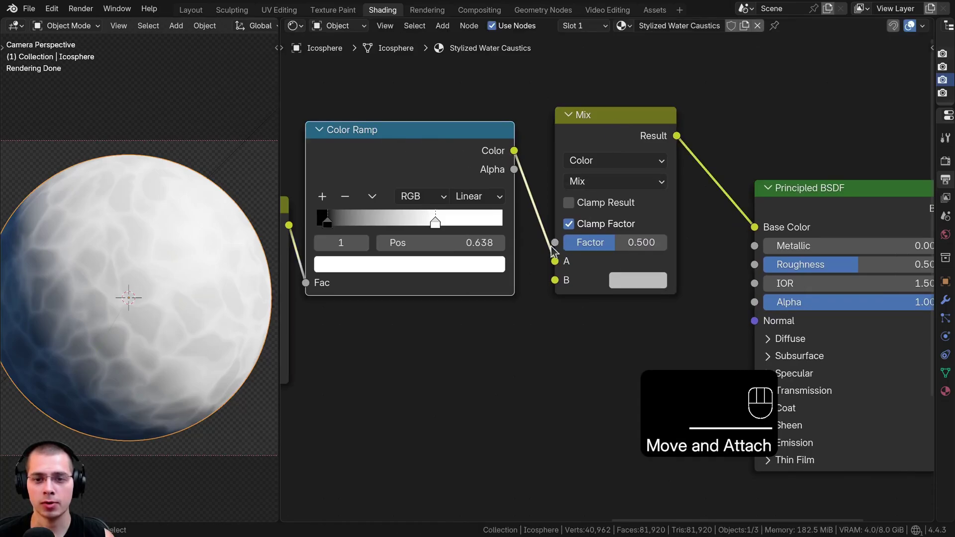
pyautogui.moveTo(555, 262); pyautogui.dragTo(548, 272)
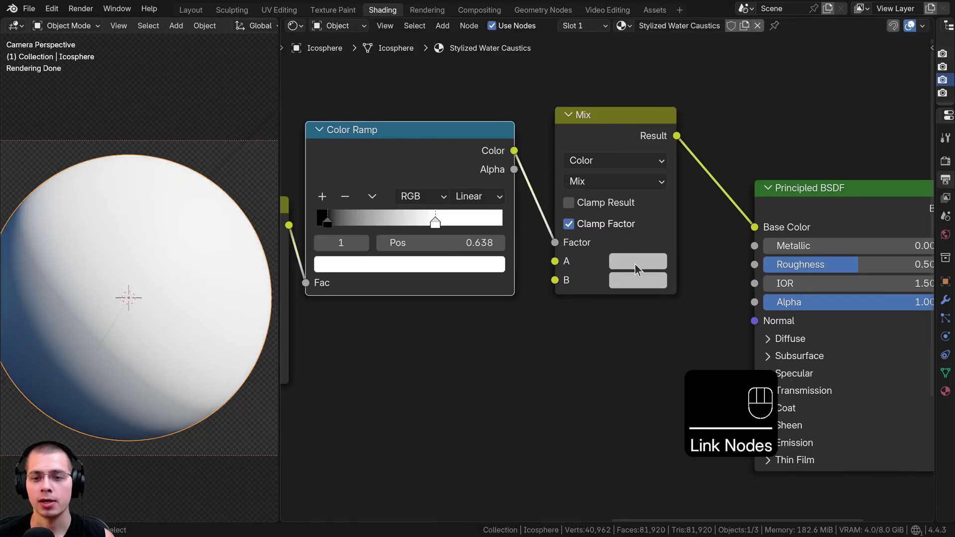
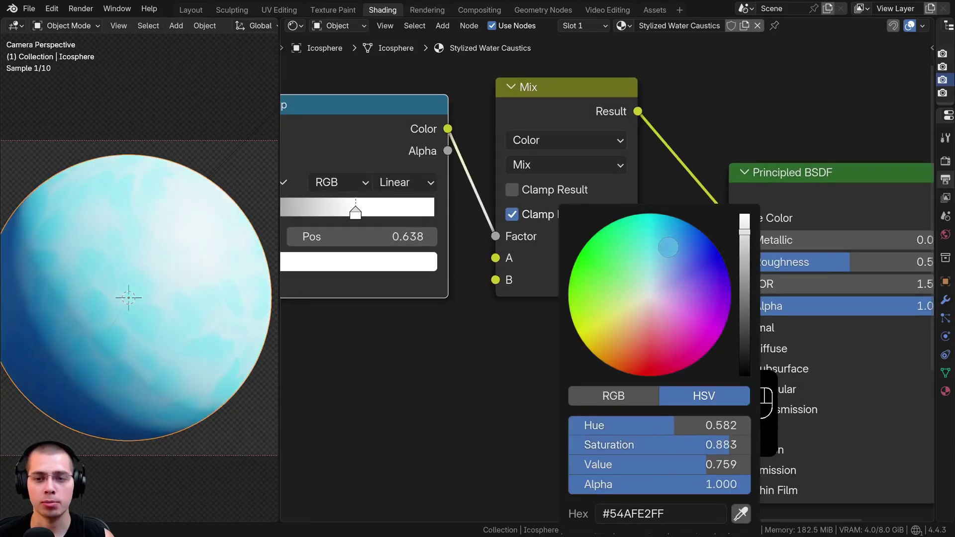
pyautogui.click(597, 283)
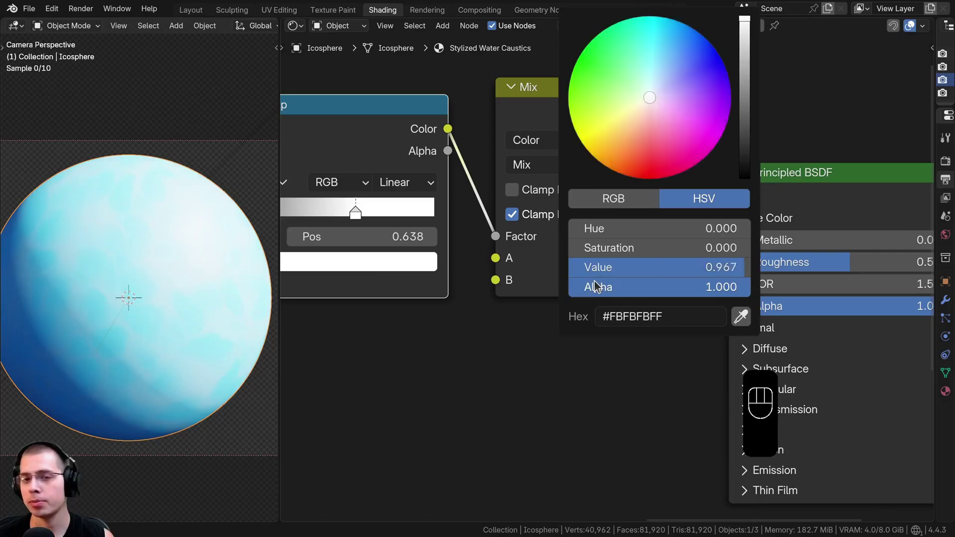
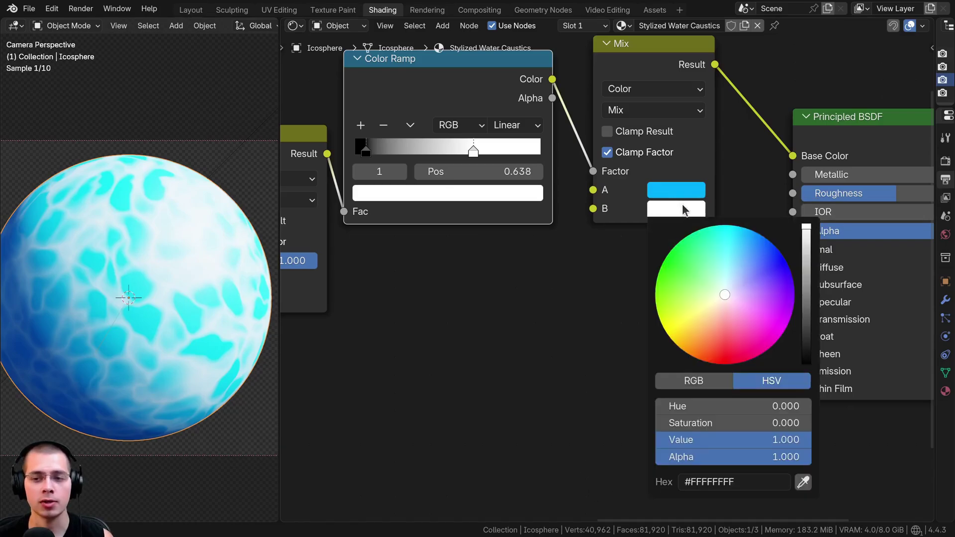
pyautogui.click(630, 110)
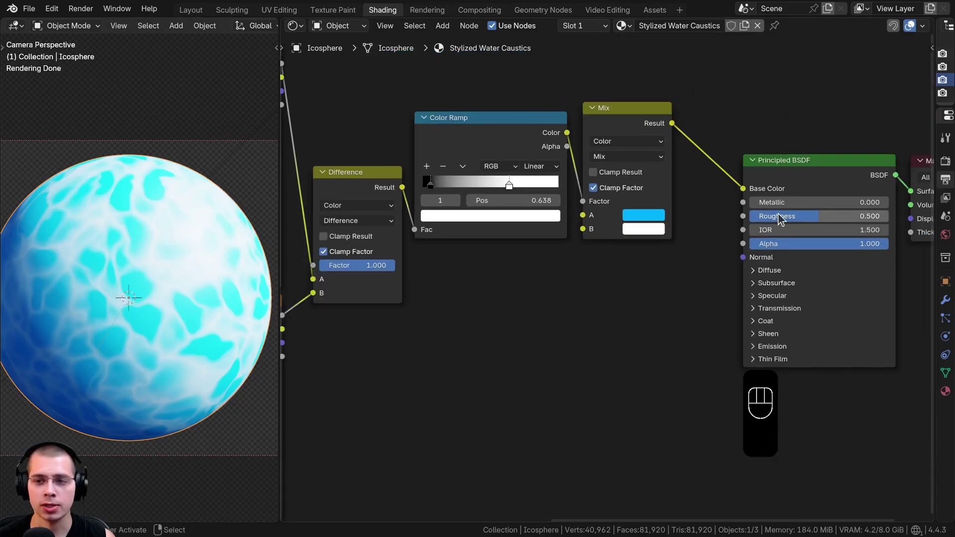
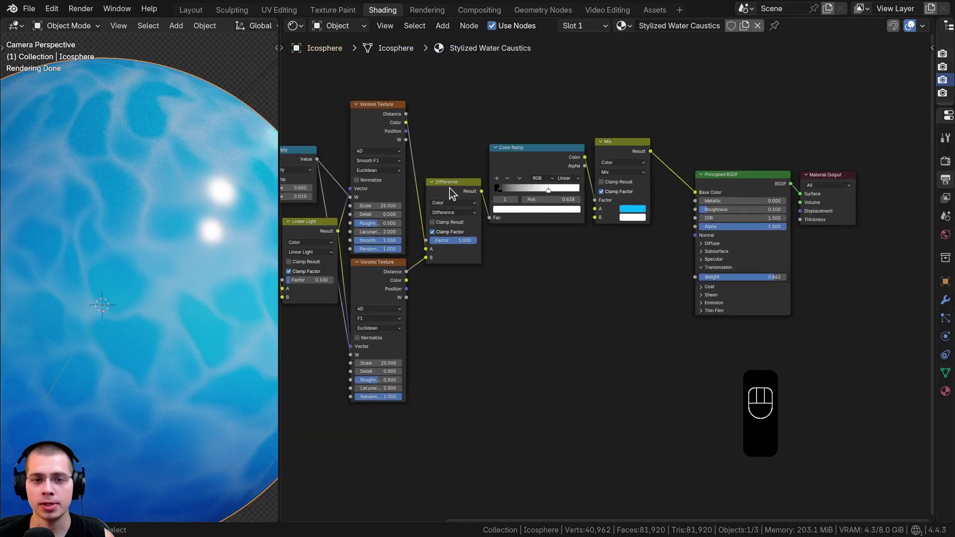
# - Preview the Difference pattern and feed it into the Principled BSDF transmission weight
pyautogui.click(455, 193)
pyautogui.click(452, 193)
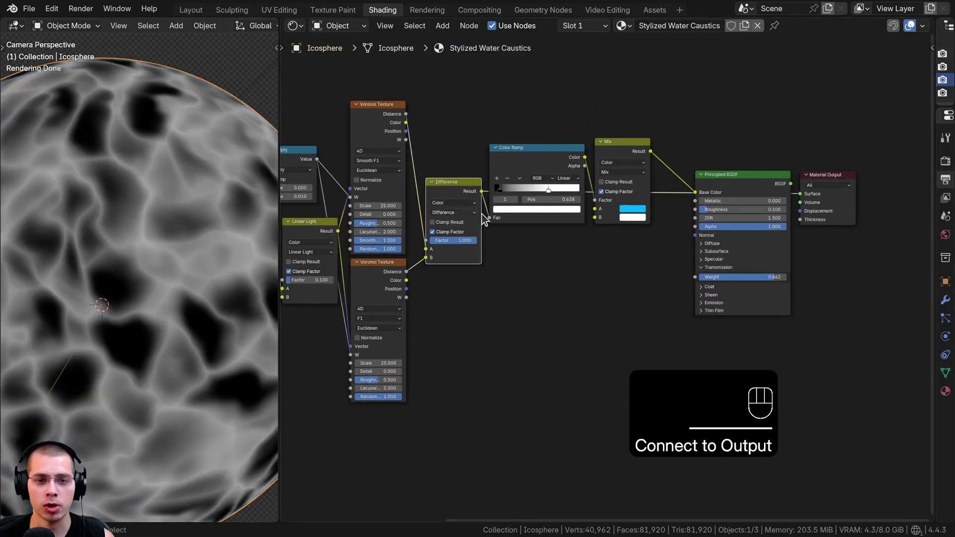
pyautogui.moveTo(483, 218); pyautogui.dragTo(707, 282)
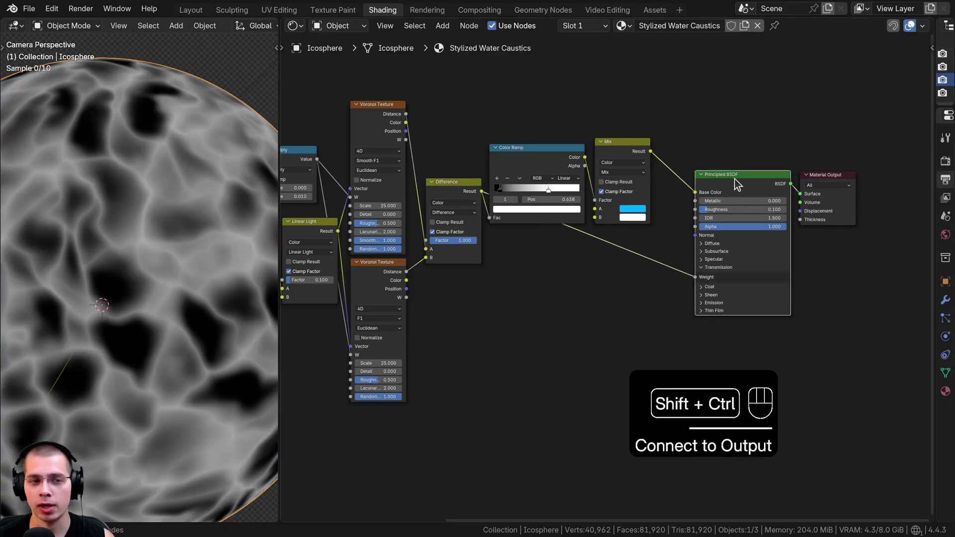
pyautogui.middleClick(689, 271)
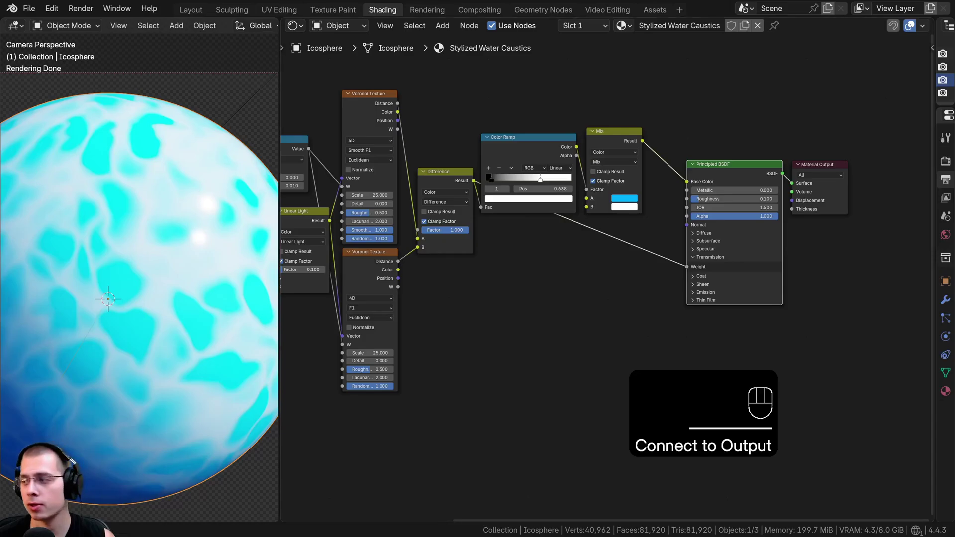
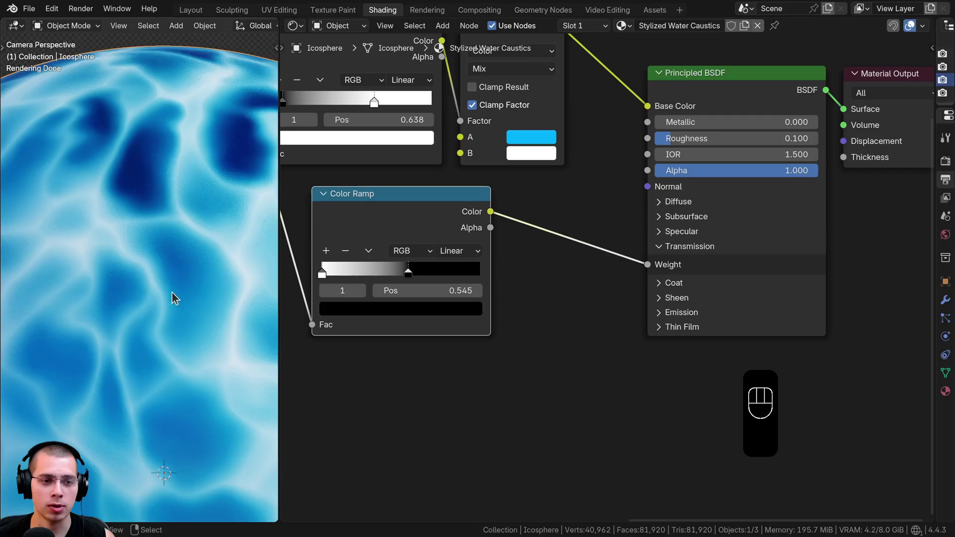
# - Wire the second, inverted Color Ramp into the Principled BSDF transmission weight
pyautogui.moveTo(53, 264); pyautogui.dragTo(66, 227)
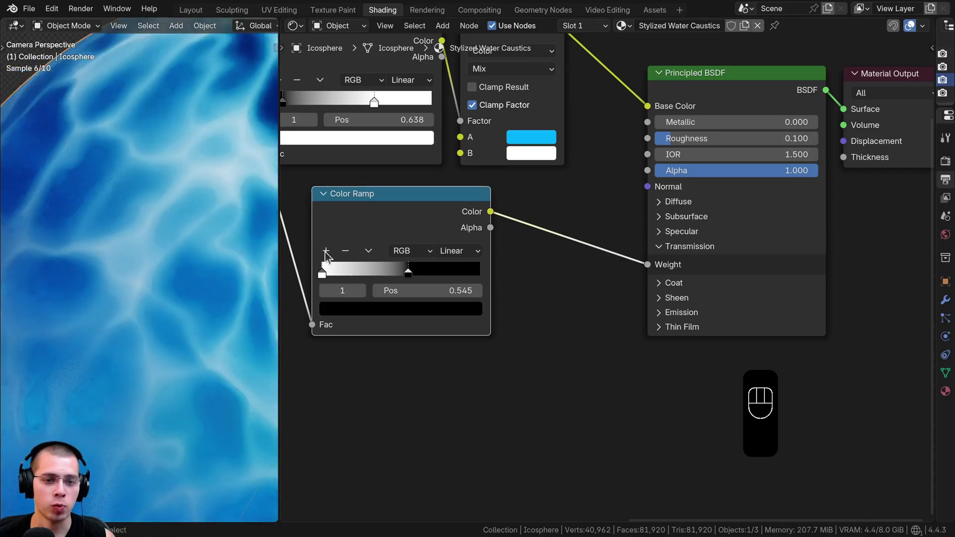
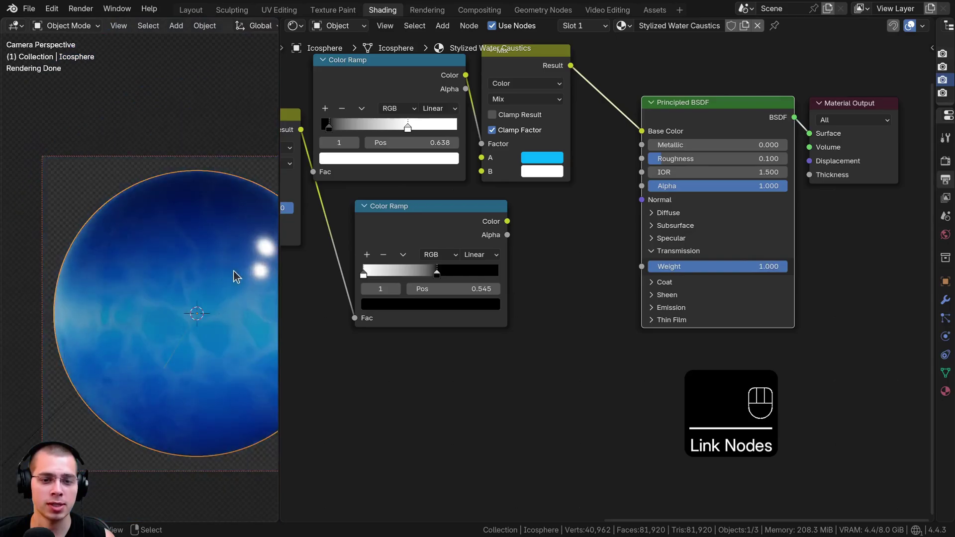
pyautogui.moveTo(541, 242); pyautogui.dragTo(547, 262)
pyautogui.middleClick(127, 249)
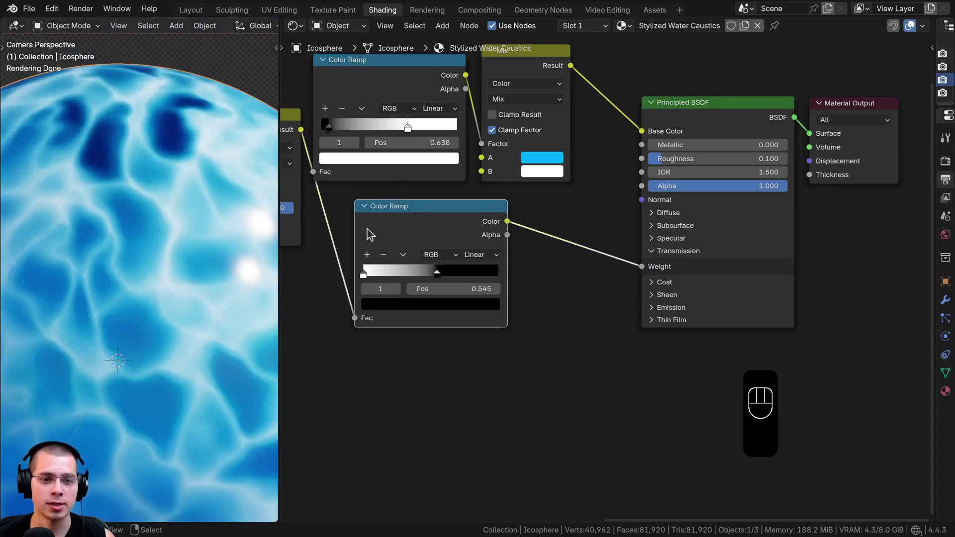
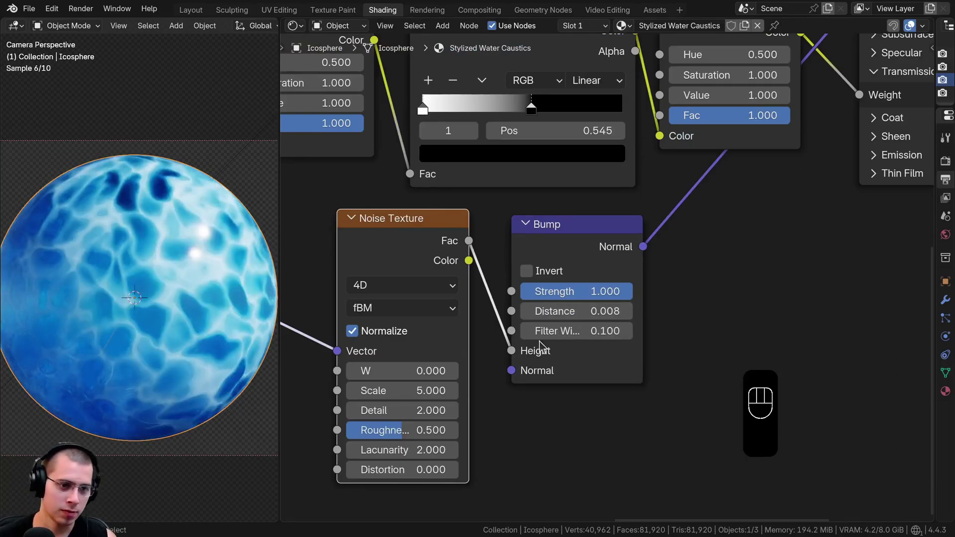
# - Group the caustics material nodes as 'Stylized Water Caustics' and enter the group for editing
pyautogui.middleClick(234, 299)
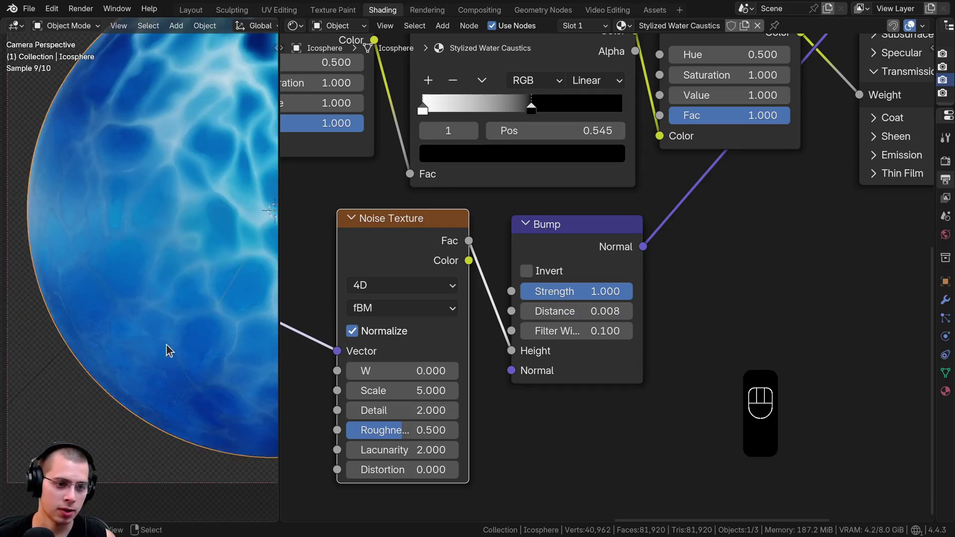
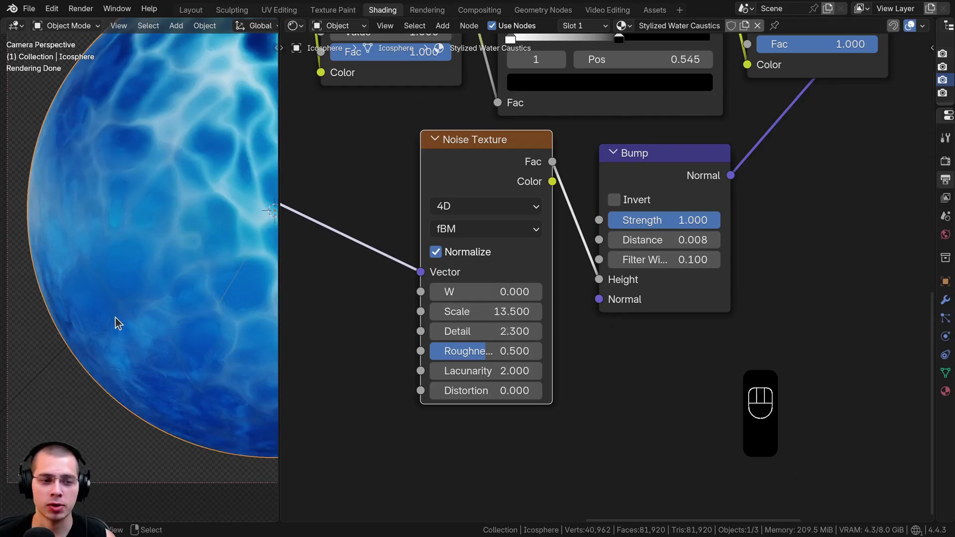
pyautogui.moveTo(477, 360); pyautogui.dragTo(483, 355)
pyautogui.click(525, 246)
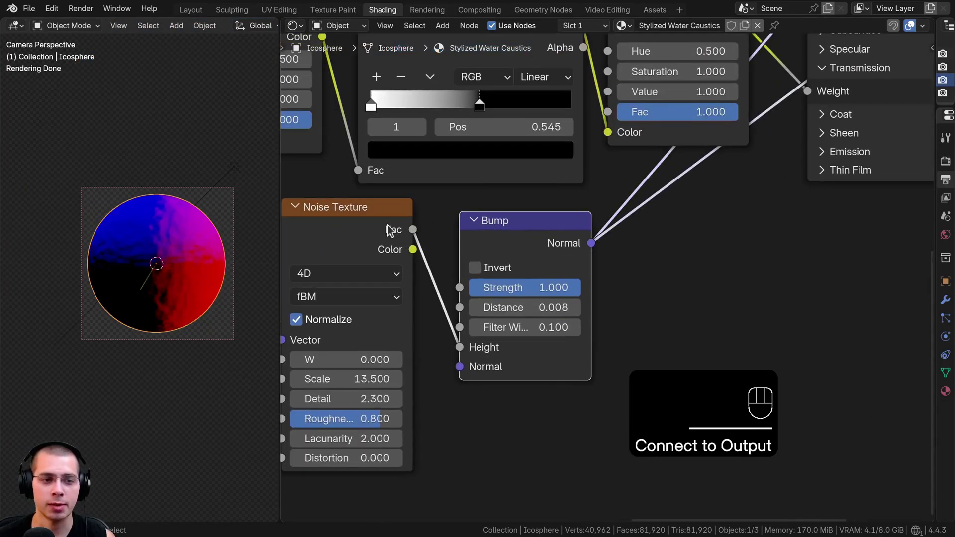
pyautogui.middleClick(144, 147)
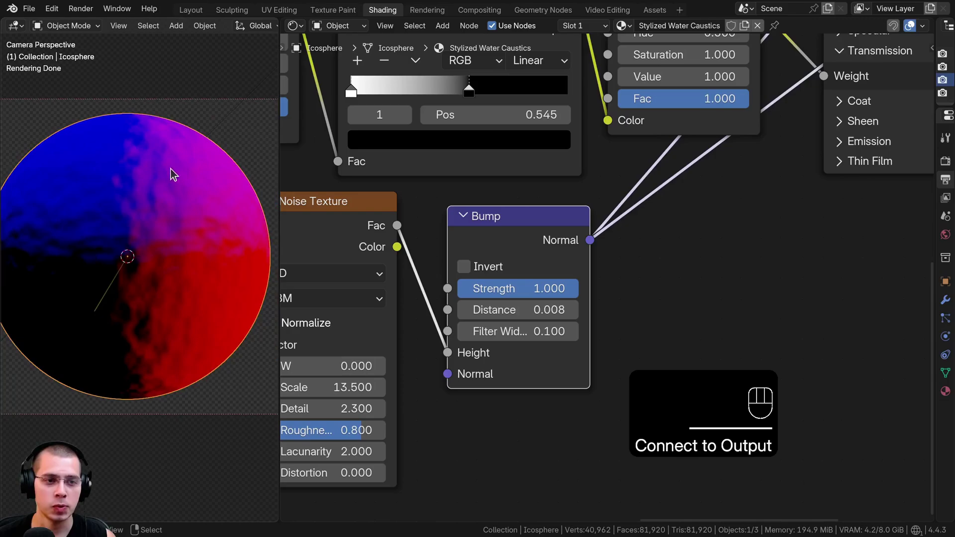
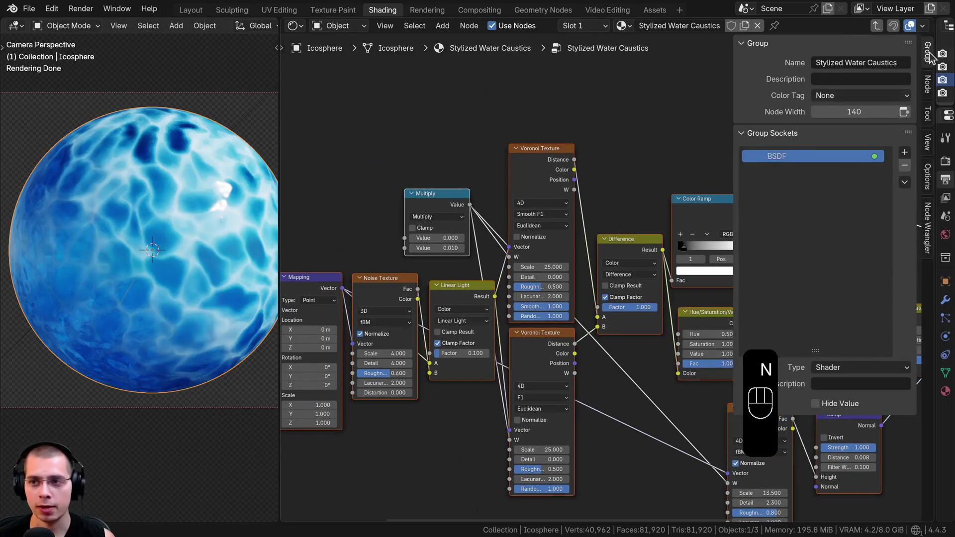
# - Rename the group output BSDF to Shader and expose a Scale input driving the Mapping scale with its default value
pyautogui.moveTo(933, 56); pyautogui.dragTo(904, 120)
pyautogui.moveTo(774, 162); pyautogui.dragTo(769, 161)
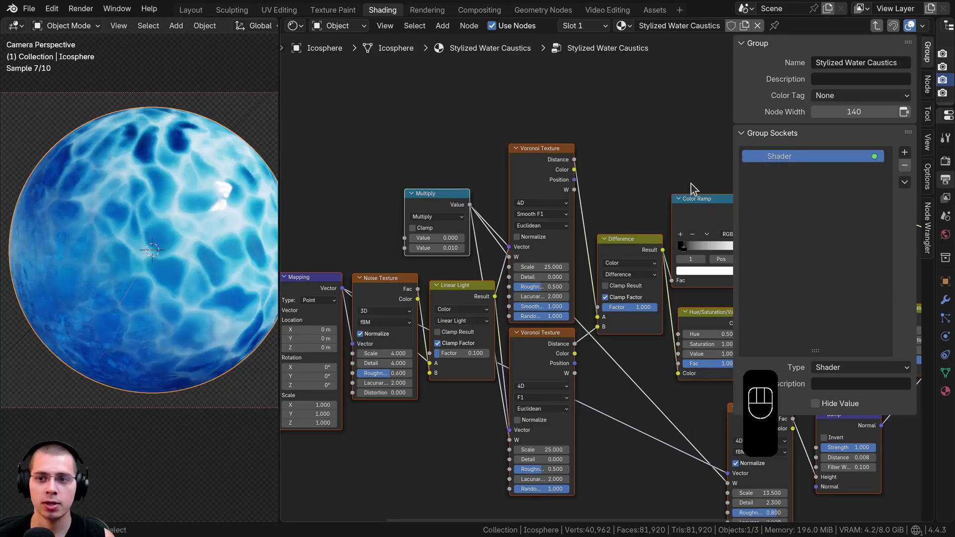
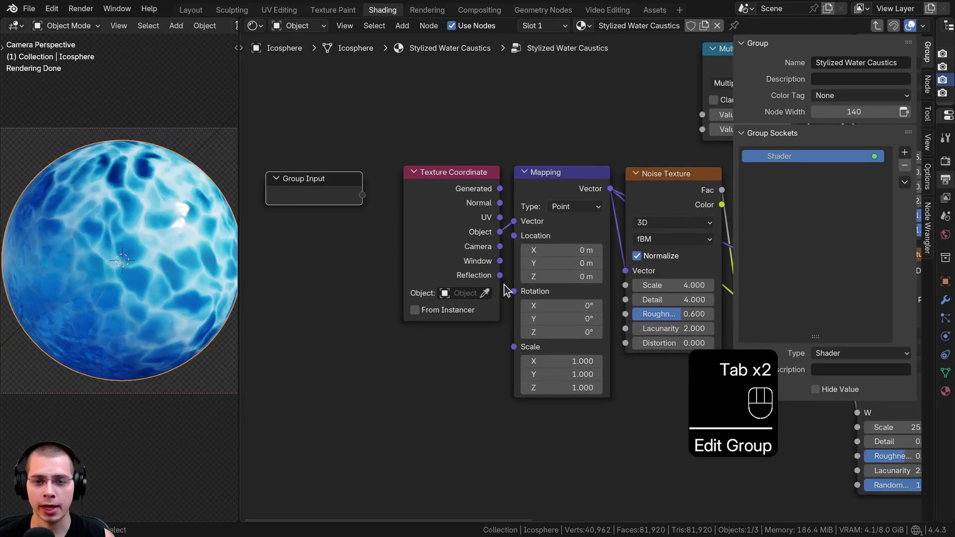
pyautogui.click(542, 171)
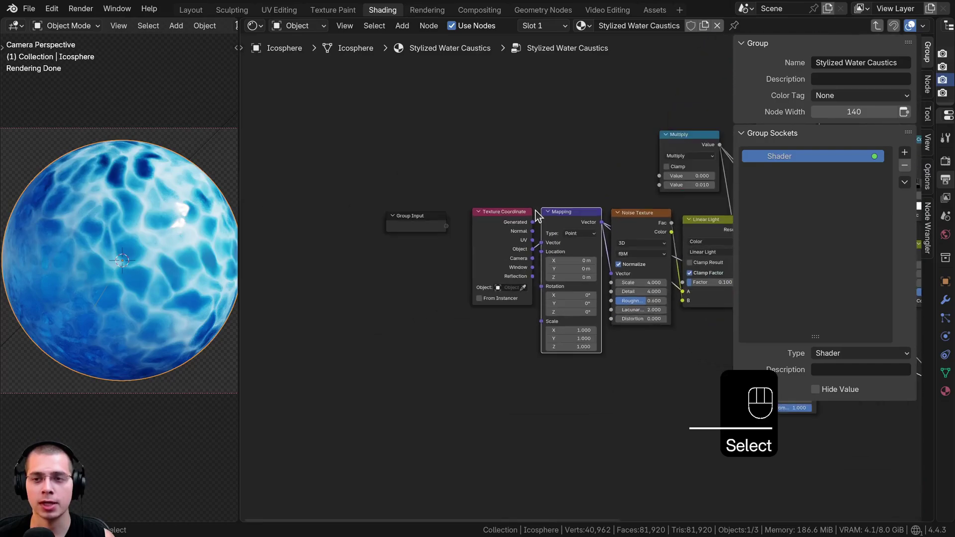
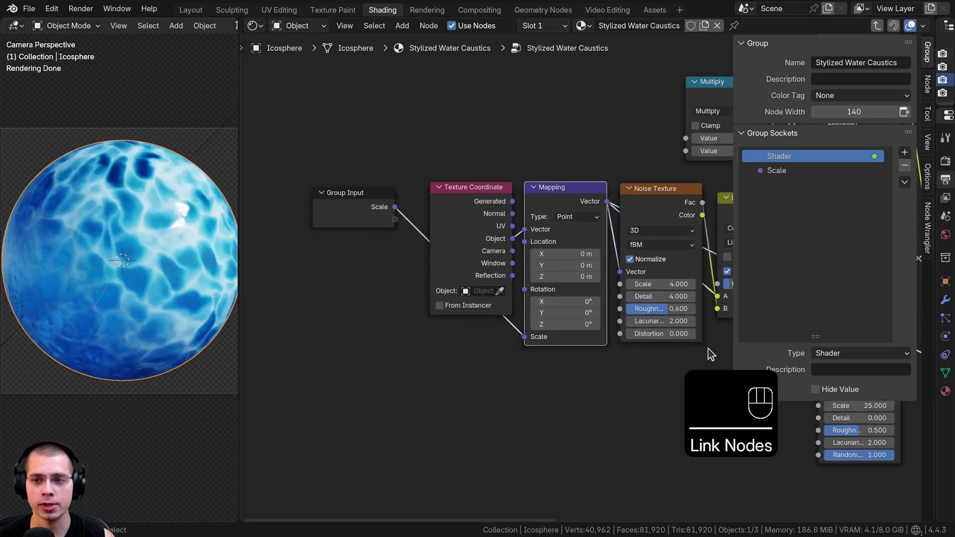
pyautogui.click(789, 177)
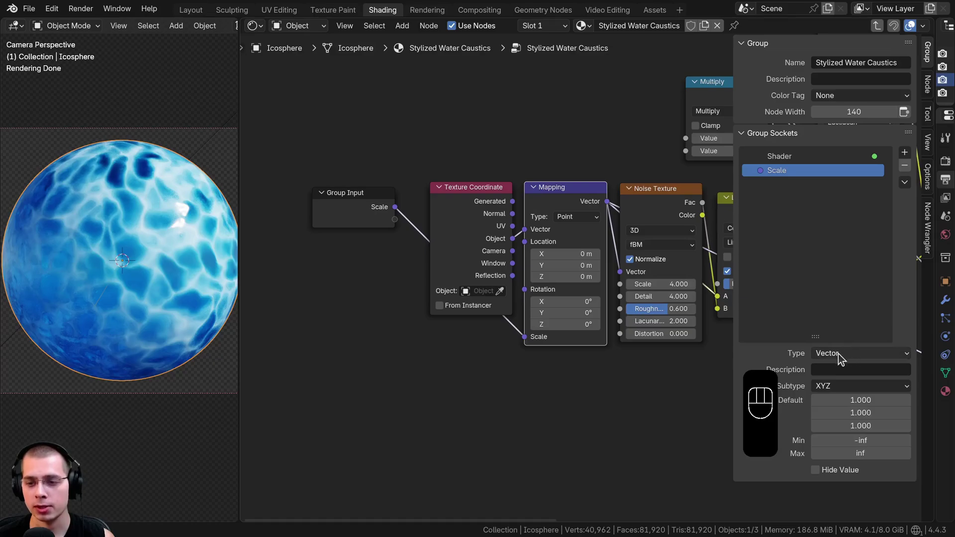
pyautogui.moveTo(842, 358); pyautogui.dragTo(837, 374)
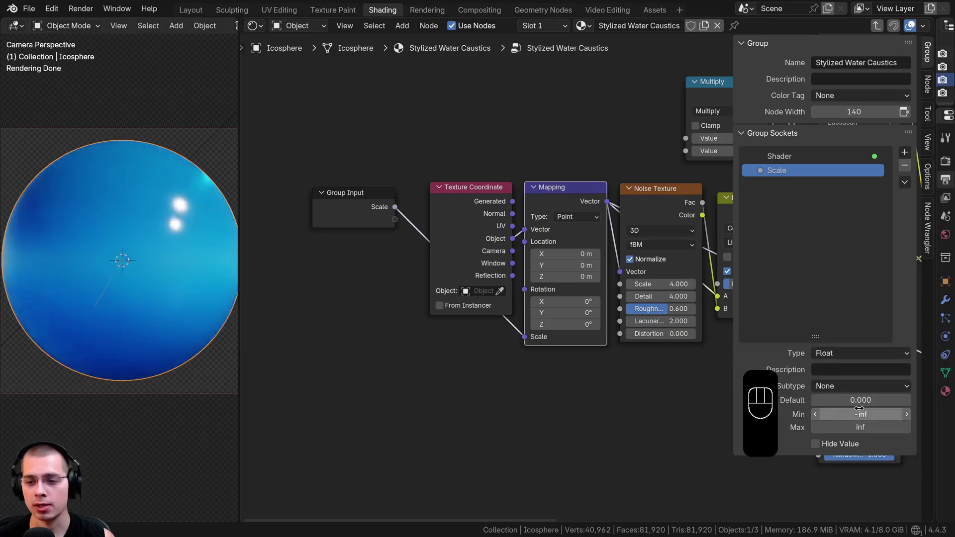
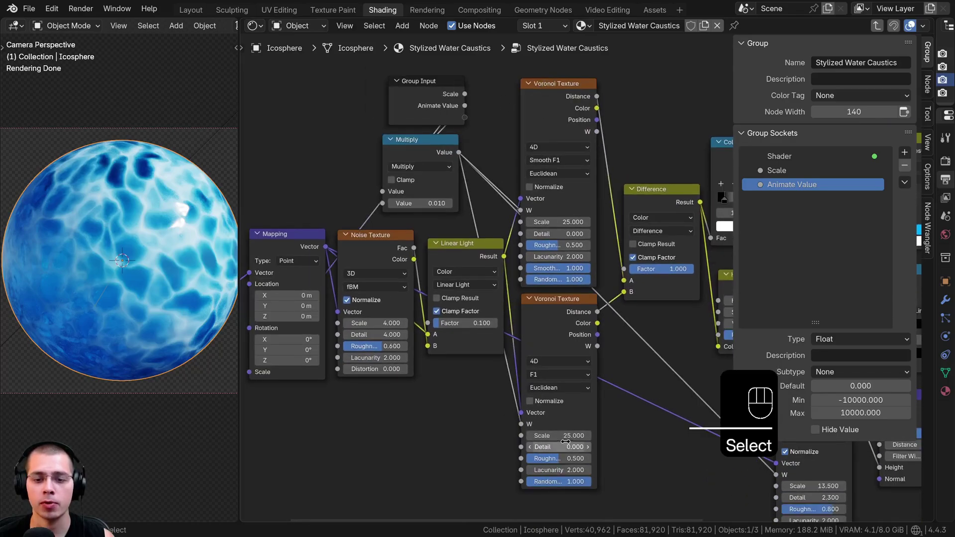
# - Expose the Voronoi texture scale as a new Caustics Scale group input
pyautogui.moveTo(528, 221); pyautogui.dragTo(460, 122)
pyautogui.click(451, 119)
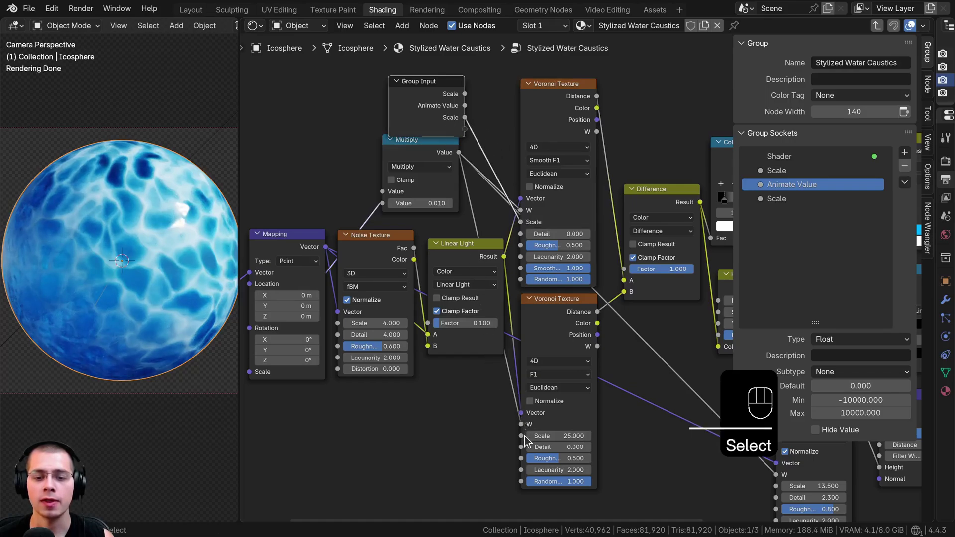
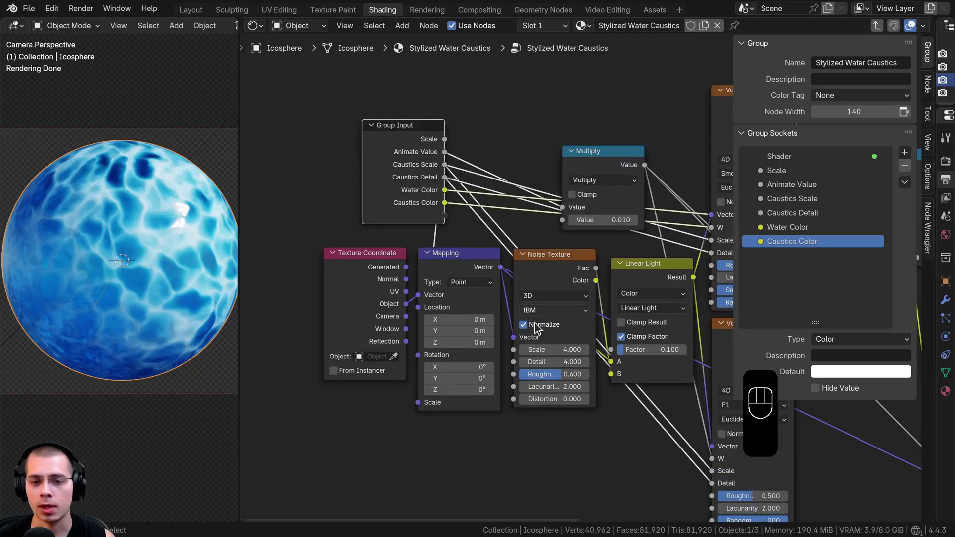
# - Expose Noise Texture scale and detail plus the Linear Light factor, renaming the latter Distortion
pyautogui.moveTo(516, 354); pyautogui.dragTo(516, 309)
pyautogui.moveTo(500, 260); pyautogui.dragTo(529, 345)
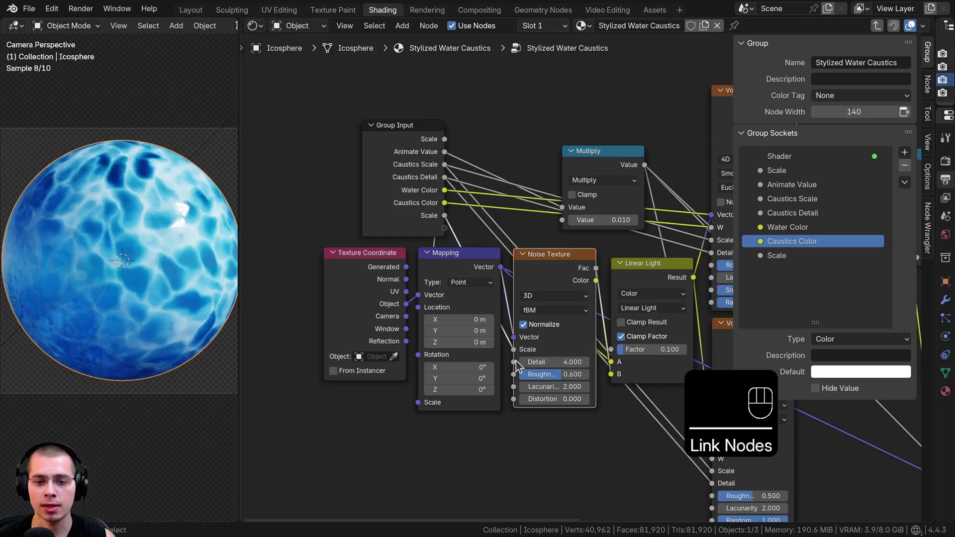
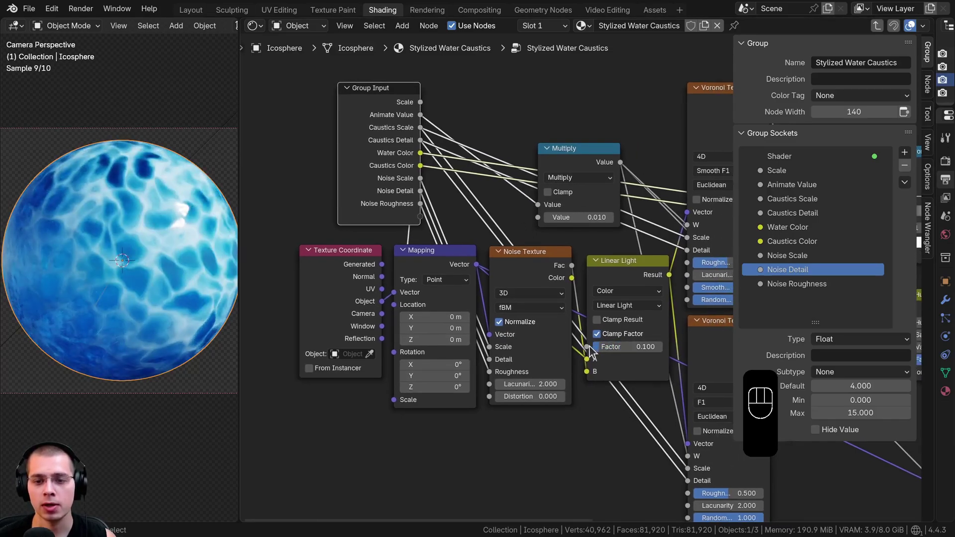
pyautogui.moveTo(591, 347); pyautogui.dragTo(497, 245)
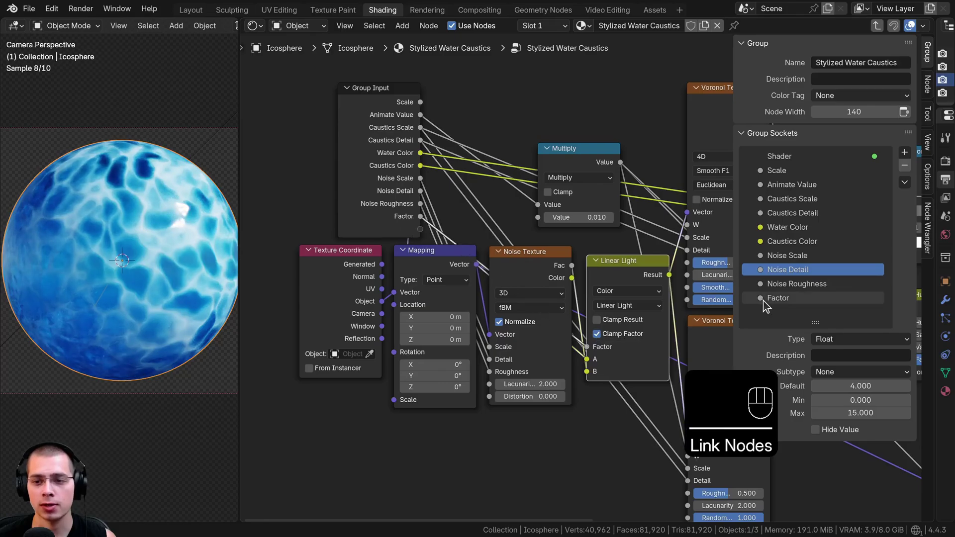
pyautogui.doubleClick(777, 304)
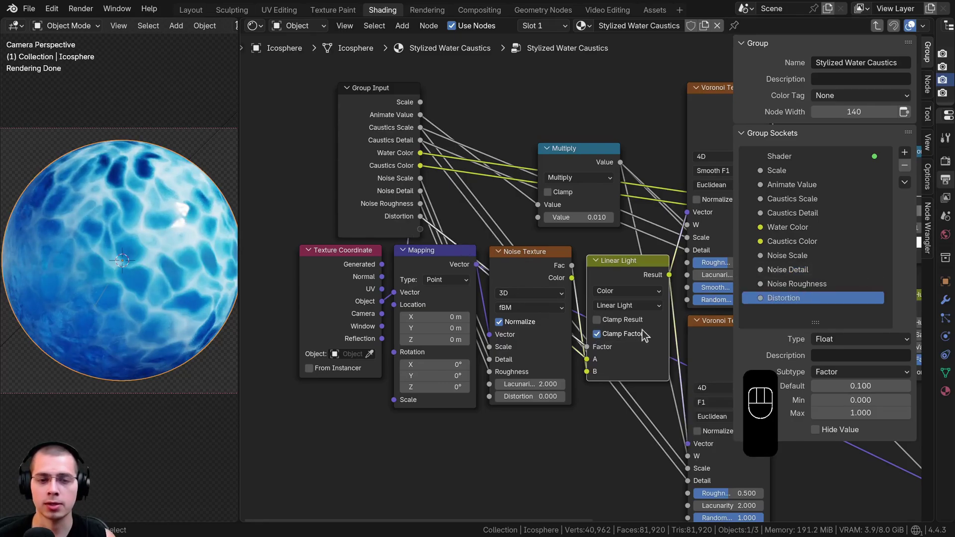
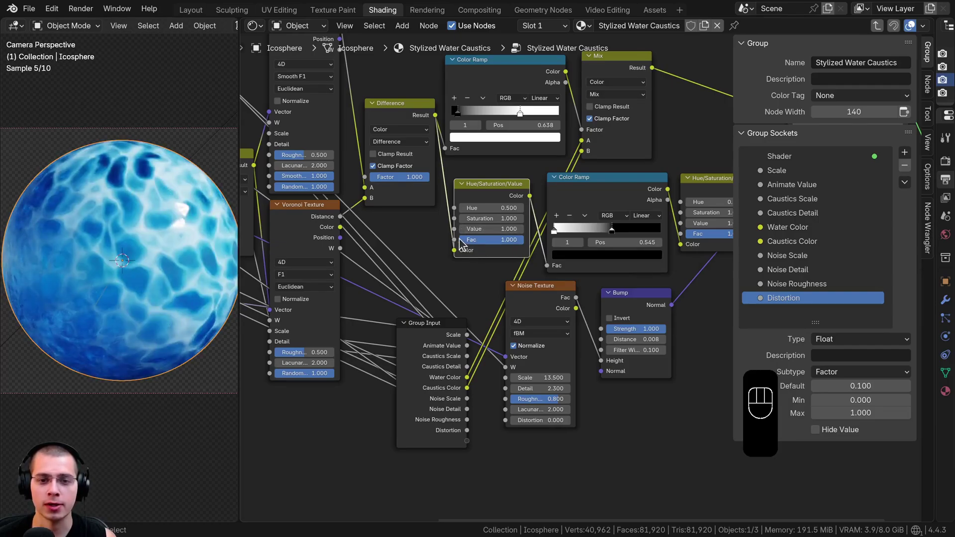
# - Expose Hue/Saturation values as Caustics Visibility and Water Transmission, and the BSDF Roughness, as group inputs
pyautogui.moveTo(464, 239); pyautogui.dragTo(714, 358)
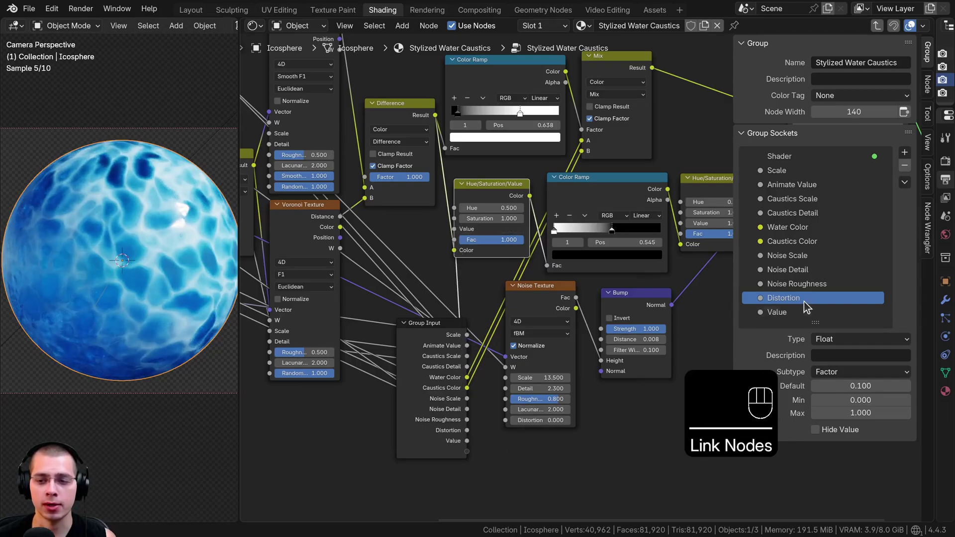
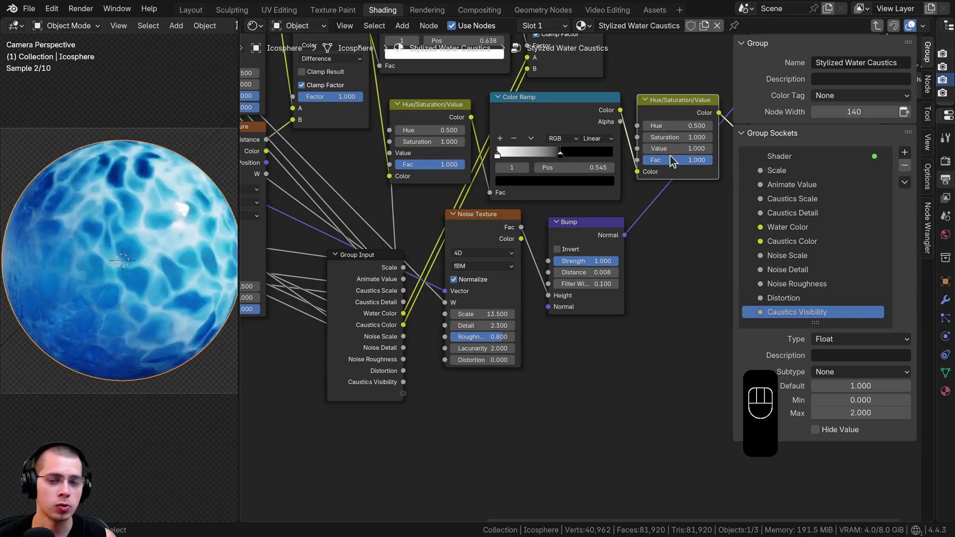
pyautogui.click(642, 152)
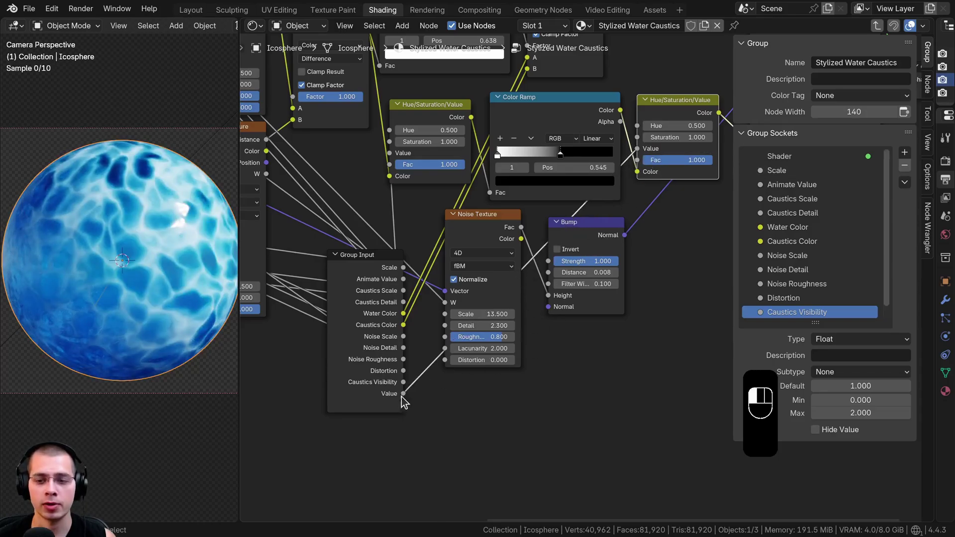
pyautogui.doubleClick(781, 312)
pyautogui.press('s')
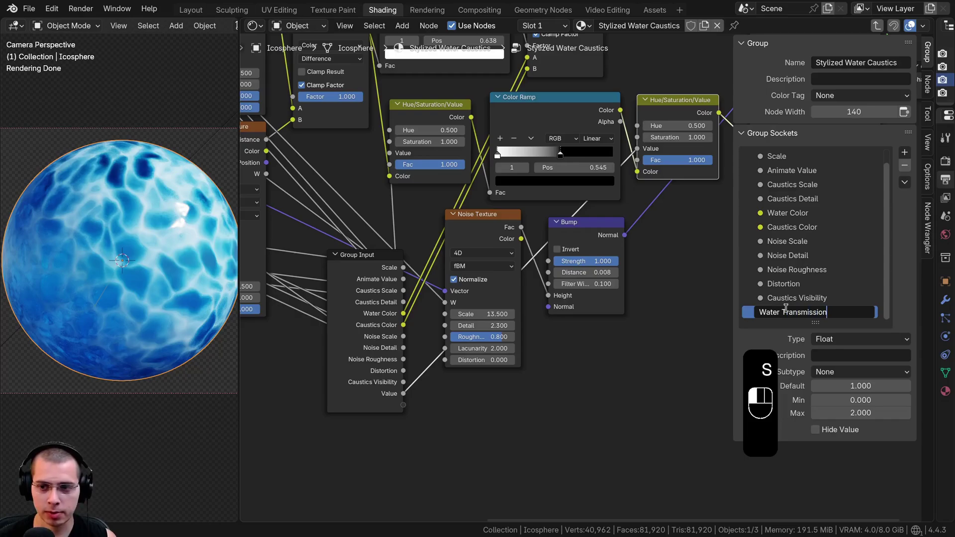
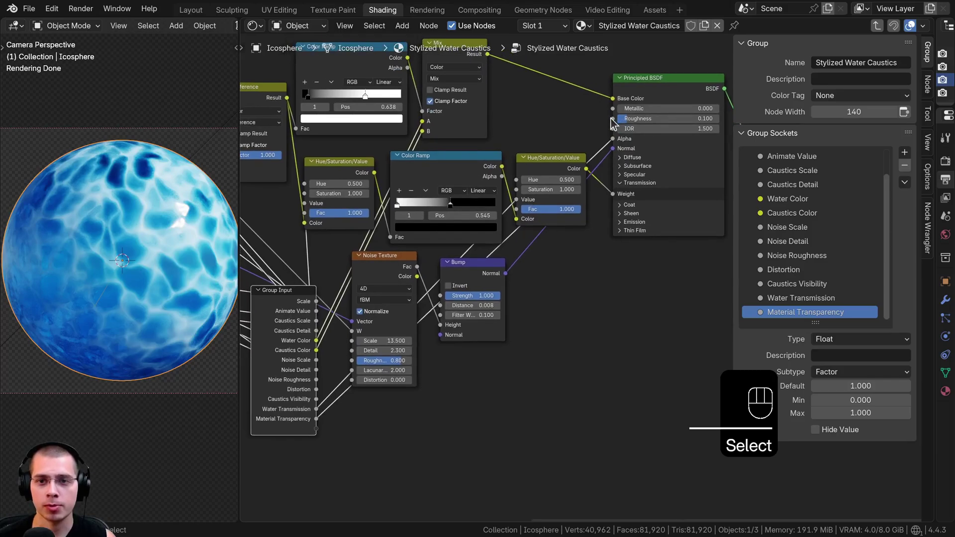
pyautogui.moveTo(517, 249); pyautogui.dragTo(377, 433)
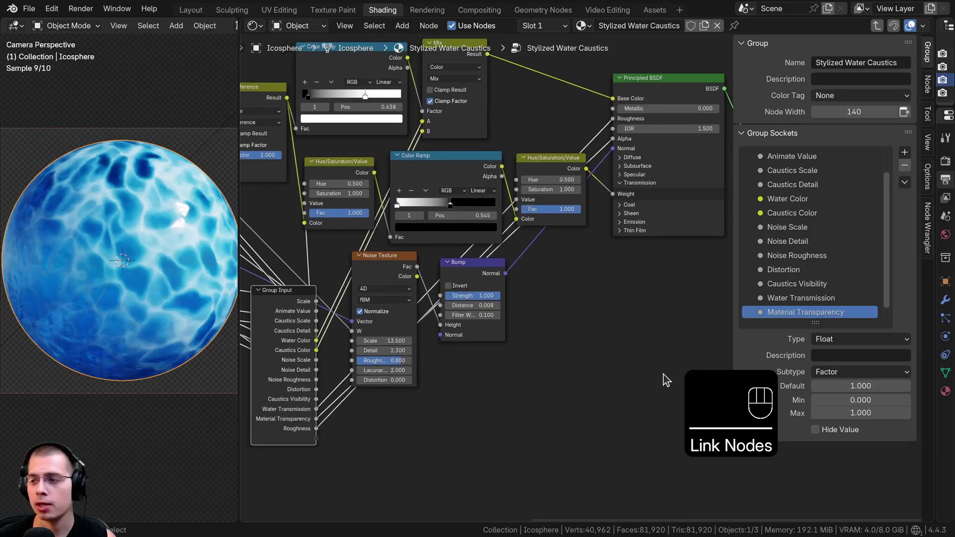